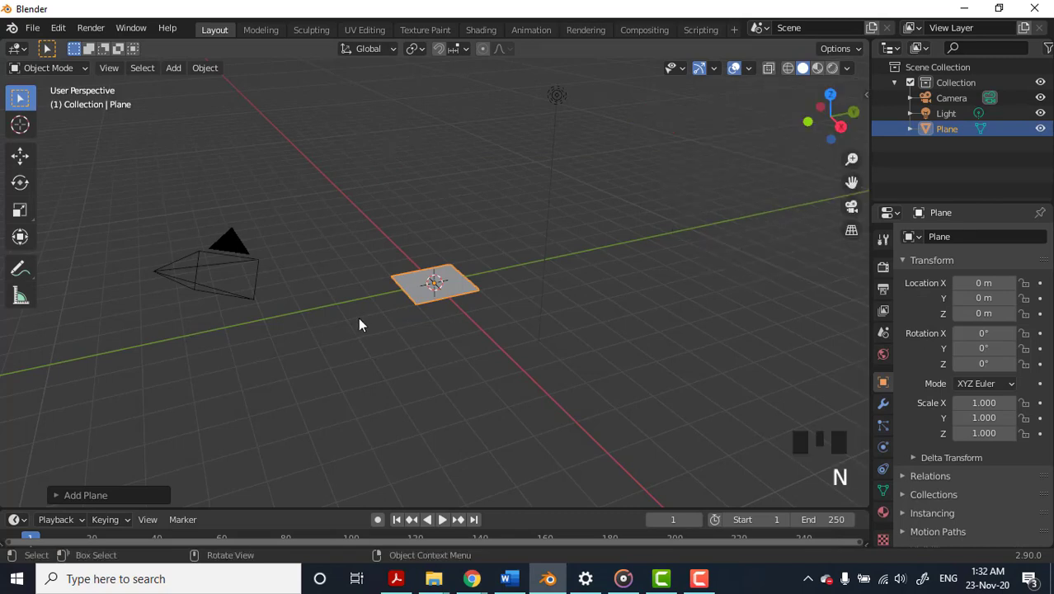
# Step: Enlarge the plane and rotate it 90° about X so it stands upright
pyautogui.press('s')
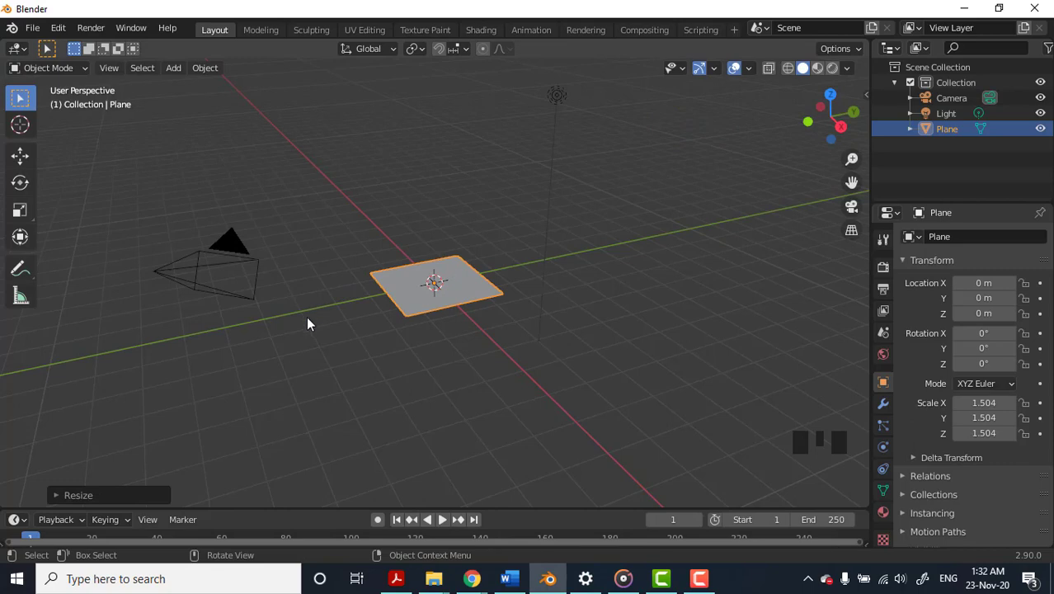
pyautogui.press('r')
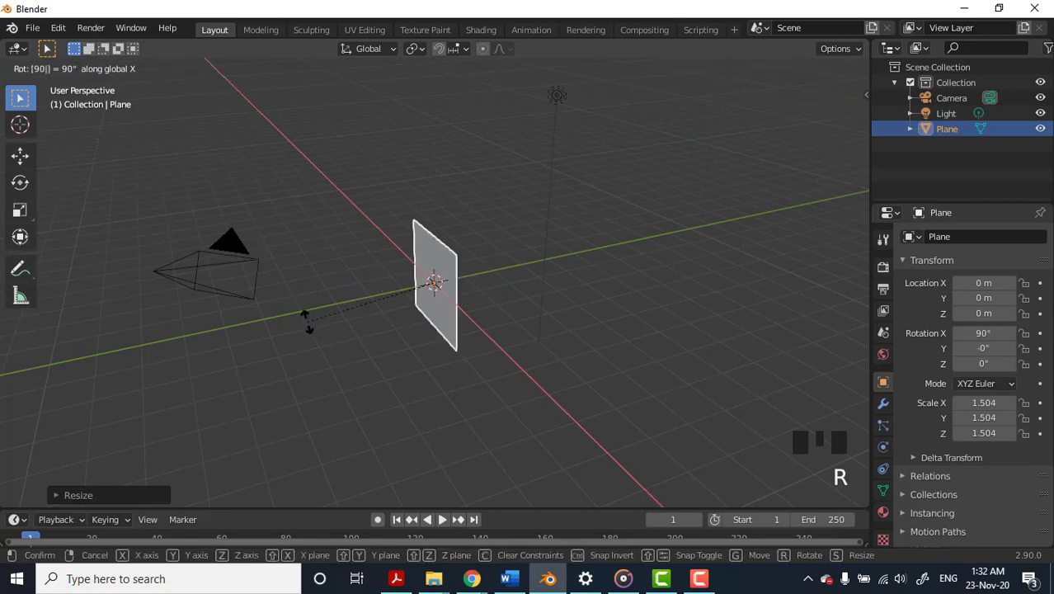
pyautogui.press('ctrl+z')
pyautogui.press('r')
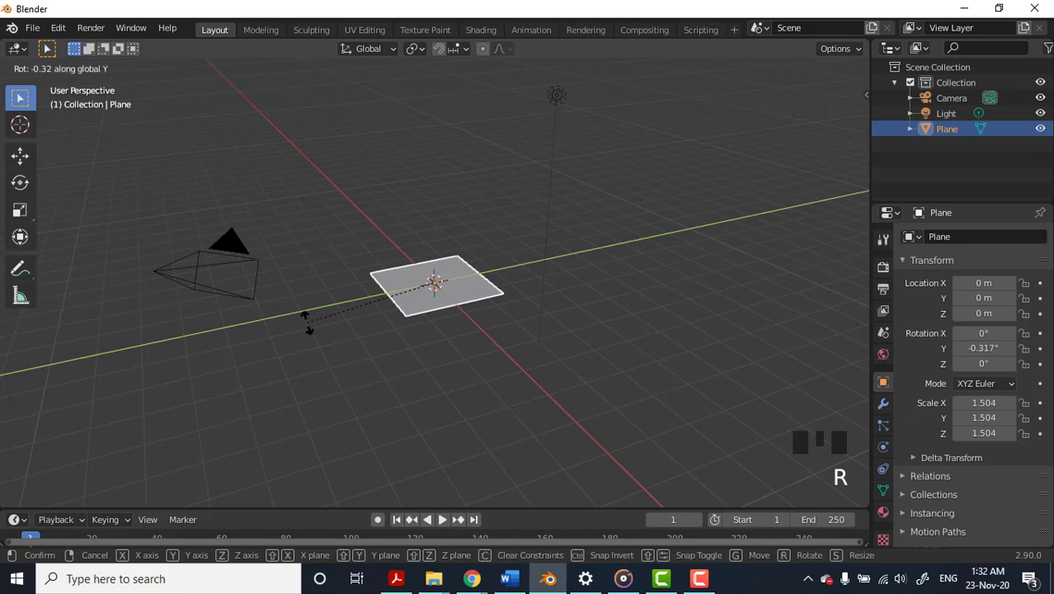
pyautogui.press('s')
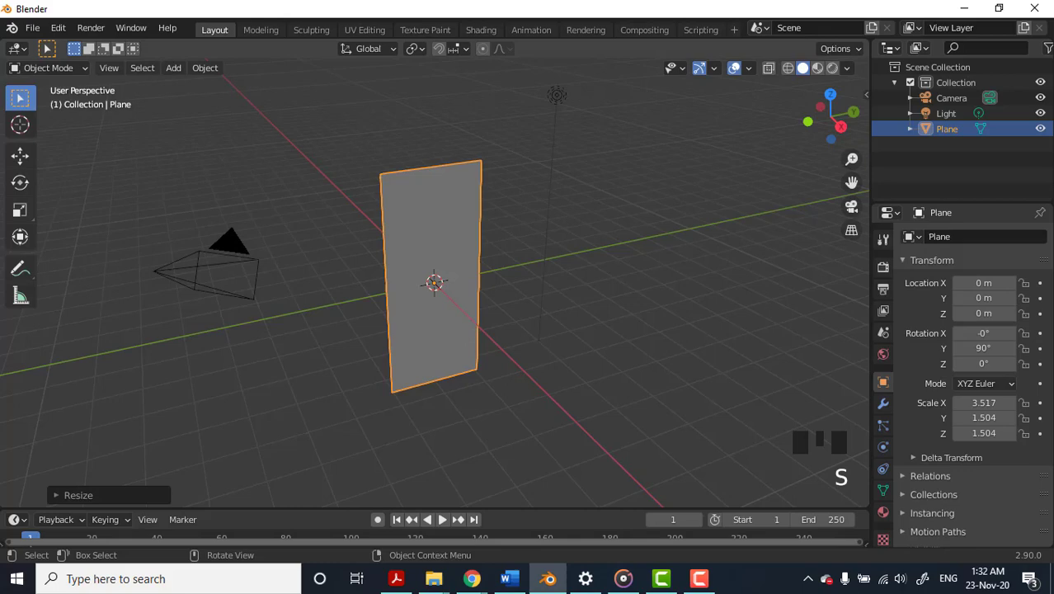
# Step: Stretch the plane wider along one axis and apply its rotation and scale
pyautogui.press('s')
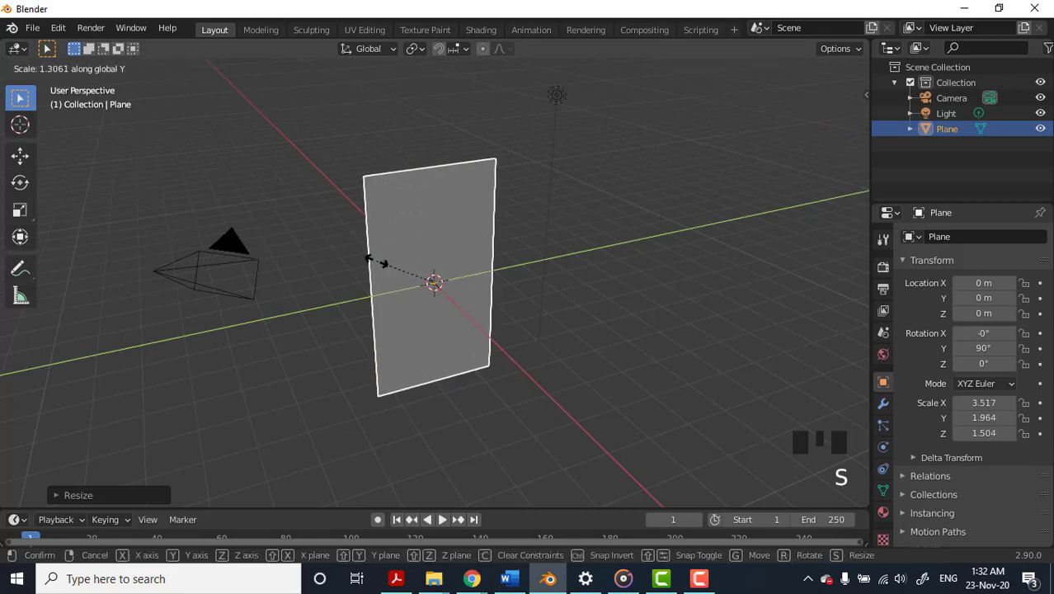
pyautogui.press('ctrl+a')
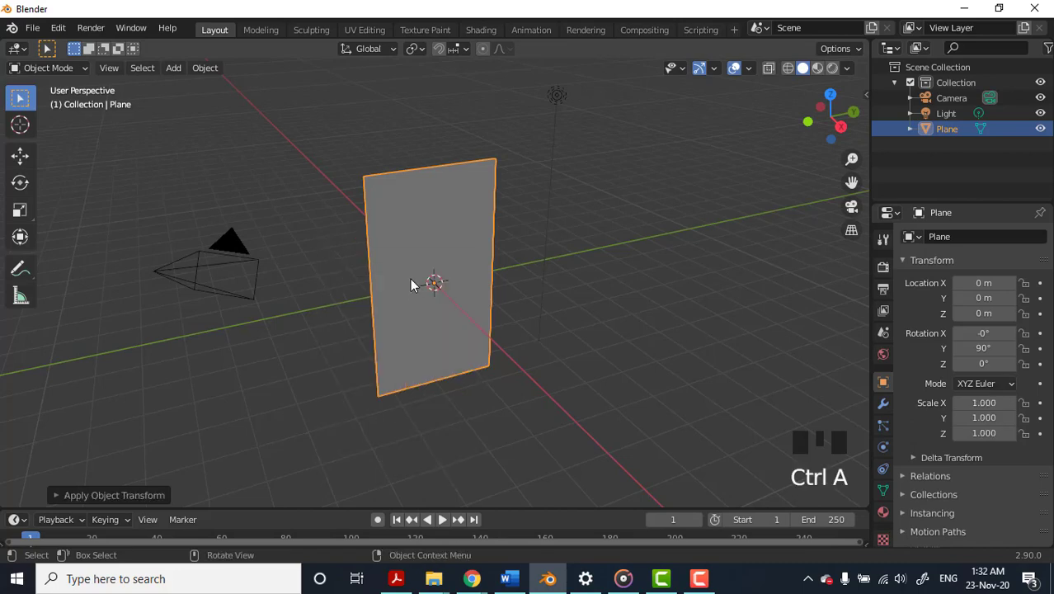
pyautogui.press('ctrl+a')
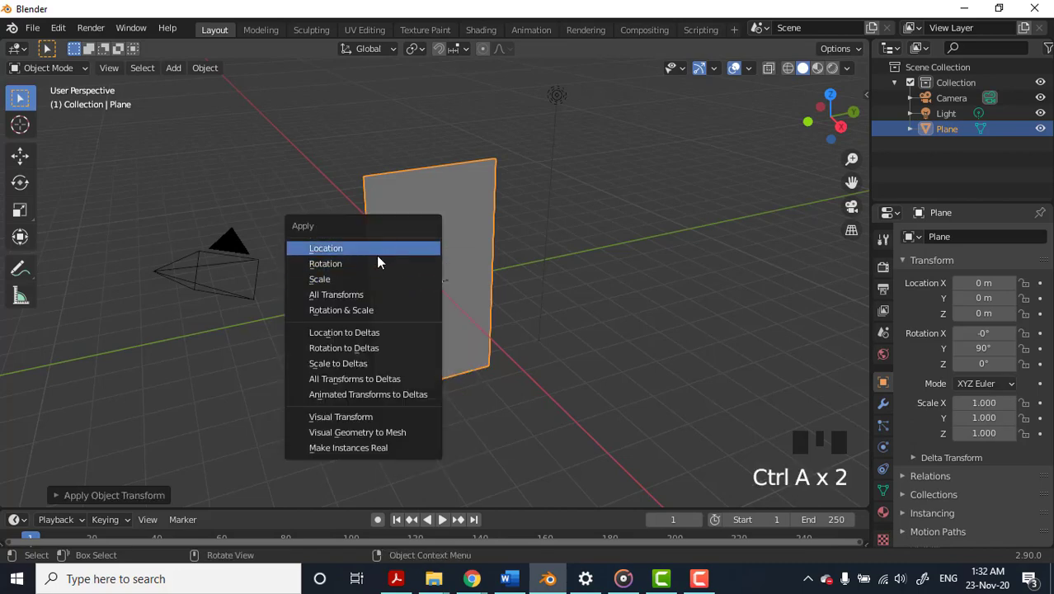
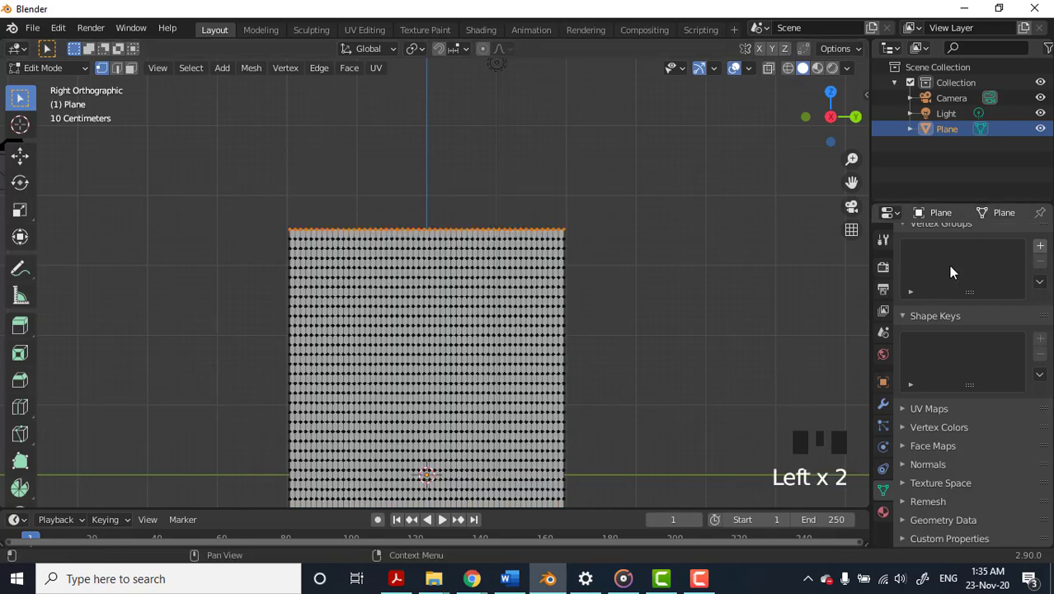
# Step: Select the top row of vertices on the subdivided plane for the pin vertex group
pyautogui.moveTo(1047, 248); pyautogui.dragTo(945, 276)
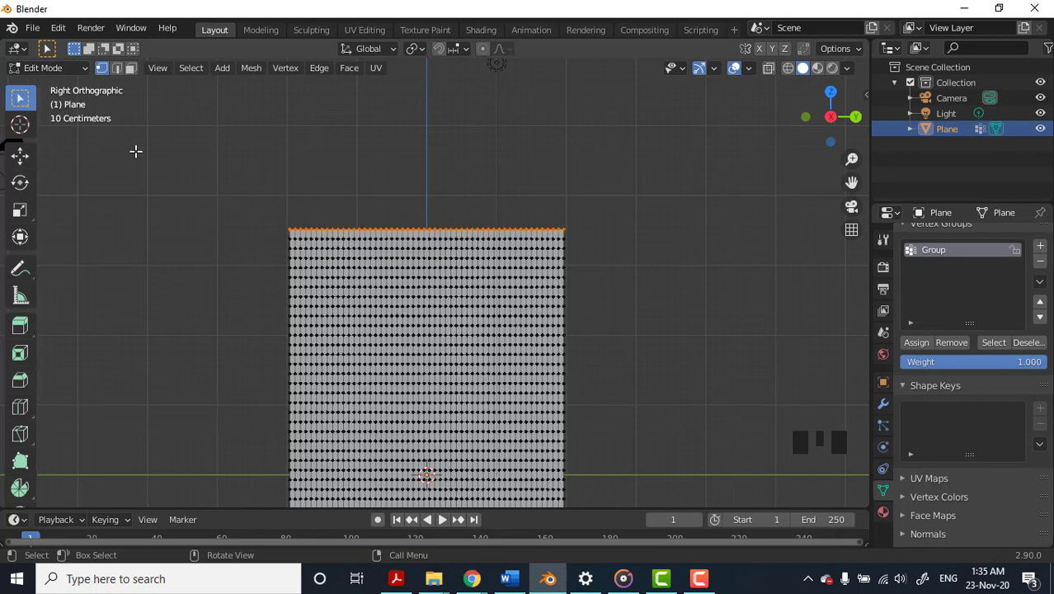
pyautogui.moveTo(73, 73); pyautogui.dragTo(49, 72)
pyautogui.moveTo(49, 72); pyautogui.dragTo(933, 396)
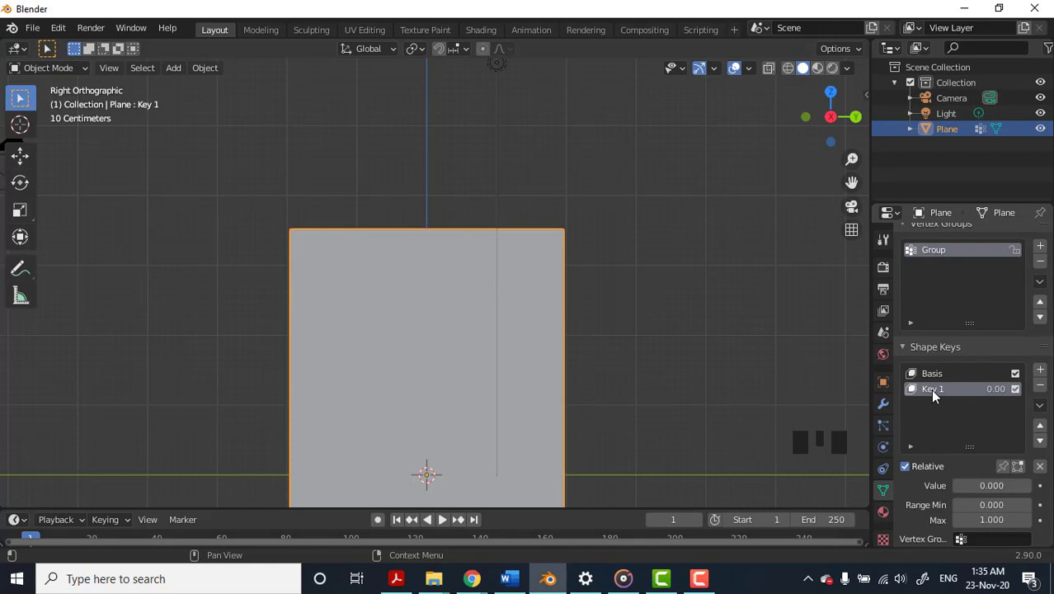
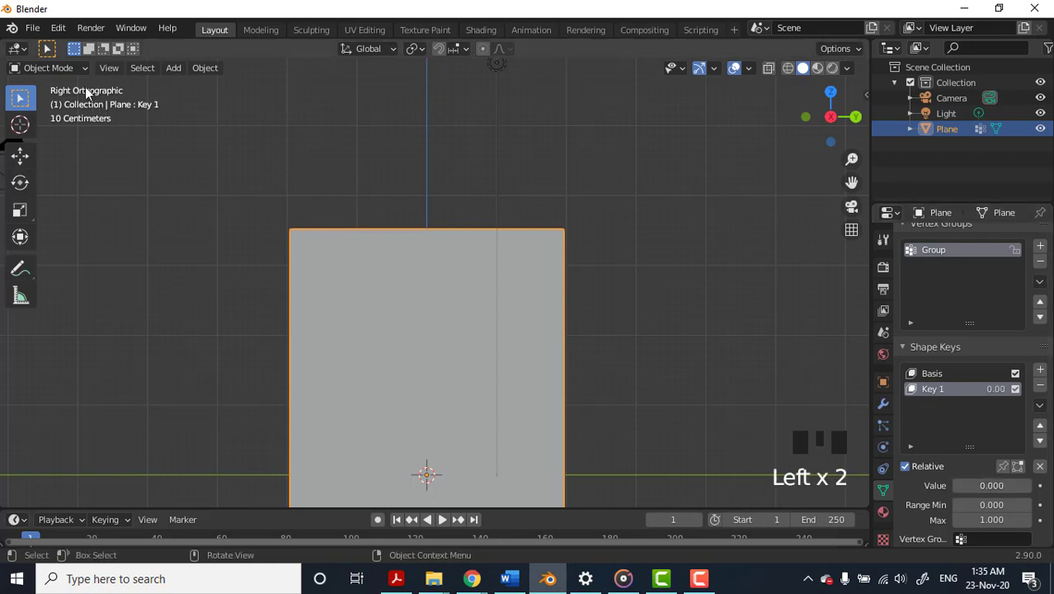
# Step: On shape key Key 1, scale the top row of vertices inward
pyautogui.moveTo(75, 74); pyautogui.dragTo(937, 253)
pyautogui.press('s')
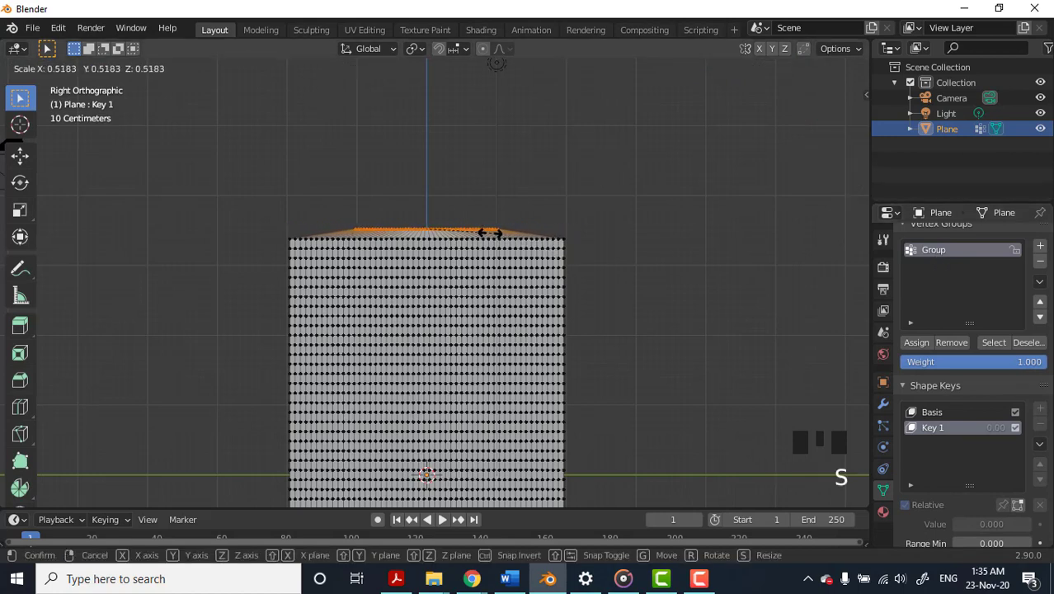
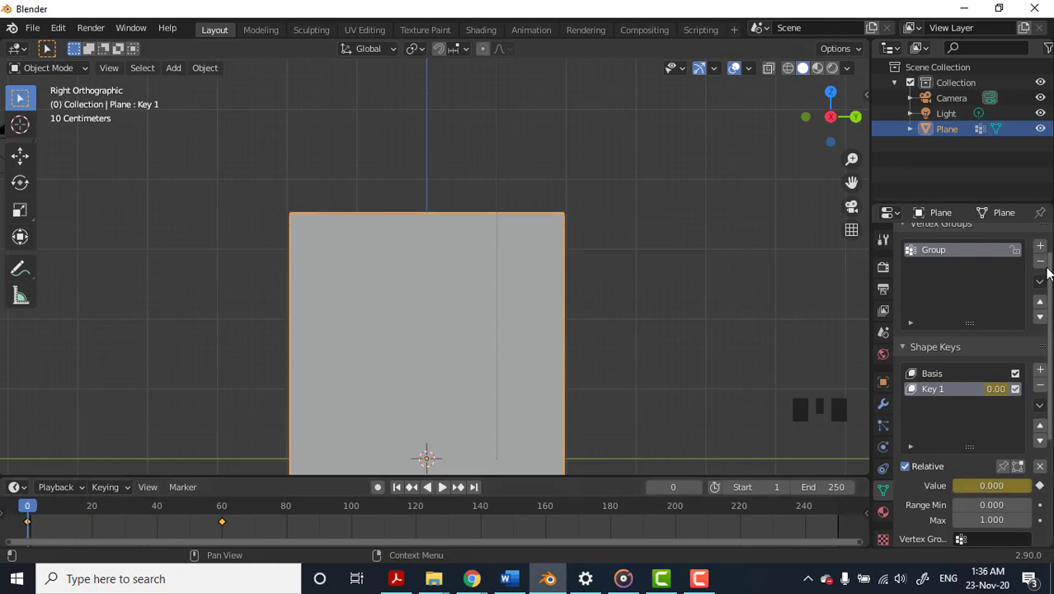
# Step: Enable Cloth physics on the plane from the Physics properties at frame 60
pyautogui.moveTo(31, 509); pyautogui.dragTo(421, 298)
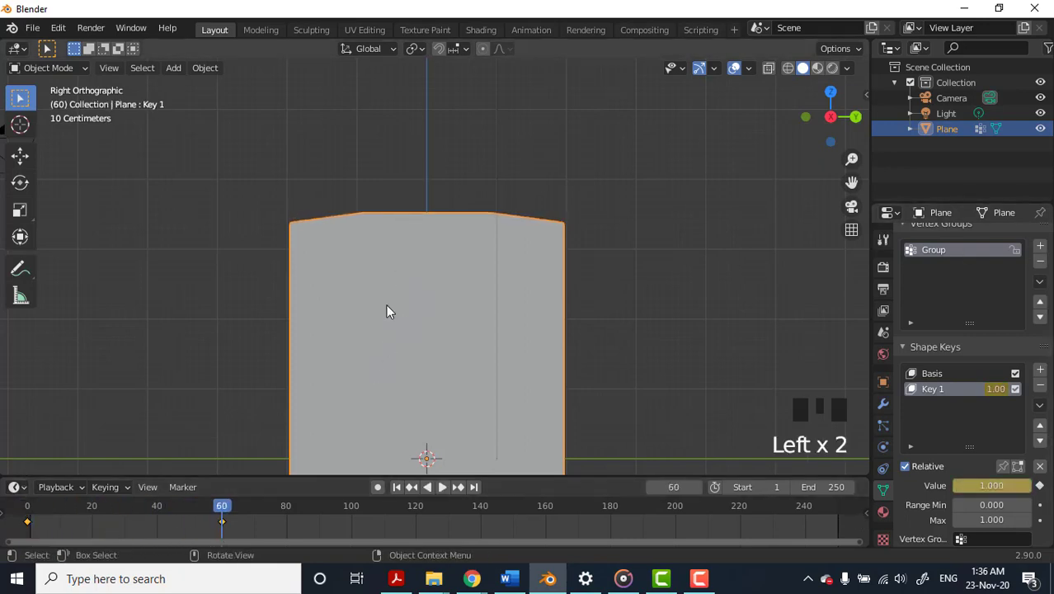
pyautogui.click(889, 450)
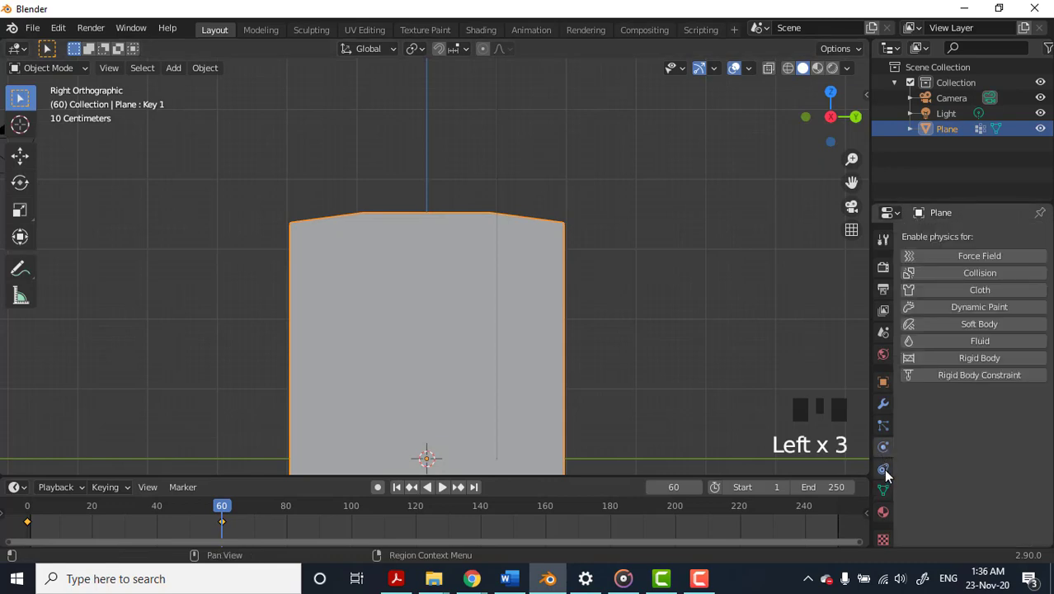
pyautogui.moveTo(959, 294); pyautogui.dragTo(351, 343)
pyautogui.scroll(-3)
pyautogui.scroll(3)
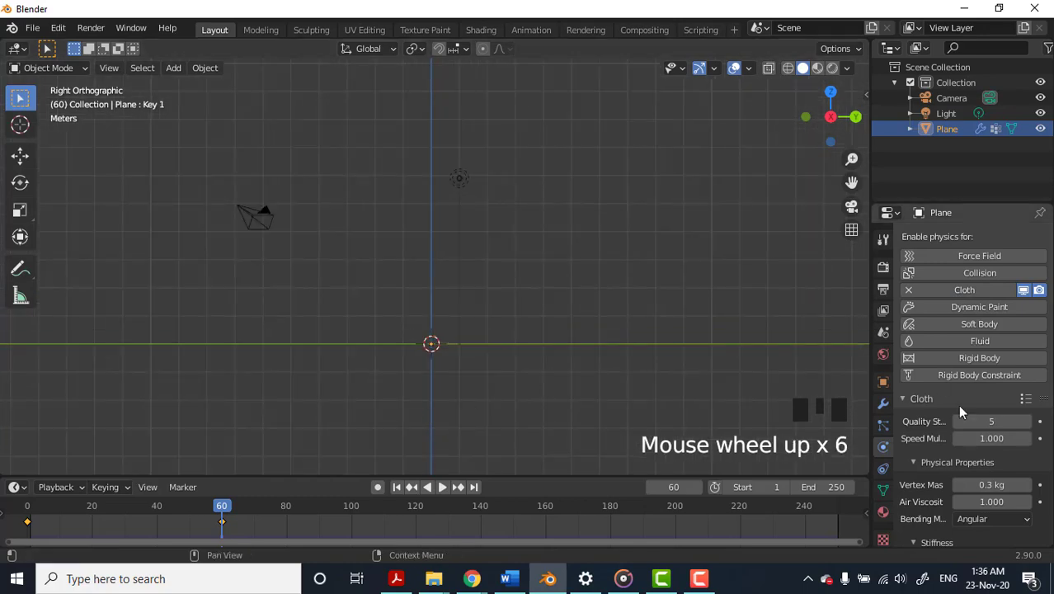
pyautogui.scroll(-3)
pyautogui.click(916, 488)
# Step: Set the cloth's pin group to the top vertex group and review stiffness and damping settings
pyautogui.scroll(-3)
pyautogui.moveTo(958, 479); pyautogui.dragTo(473, 358)
pyautogui.scroll(-3)
pyautogui.moveTo(455, 365); pyautogui.dragTo(451, 287)
pyautogui.scroll(3)
pyautogui.scroll(3)
pyautogui.scroll(3)
pyautogui.scroll(-3)
pyautogui.scroll(-3)
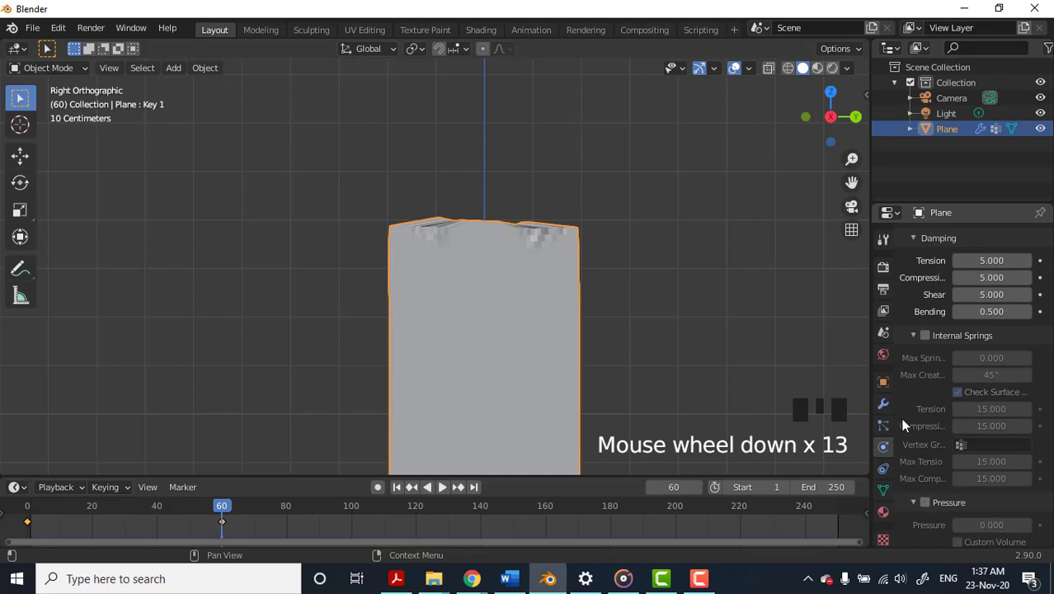
pyautogui.scroll(3)
pyautogui.scroll(3)
pyautogui.scroll(3)
pyautogui.scroll(-3)
pyautogui.scroll(-3)
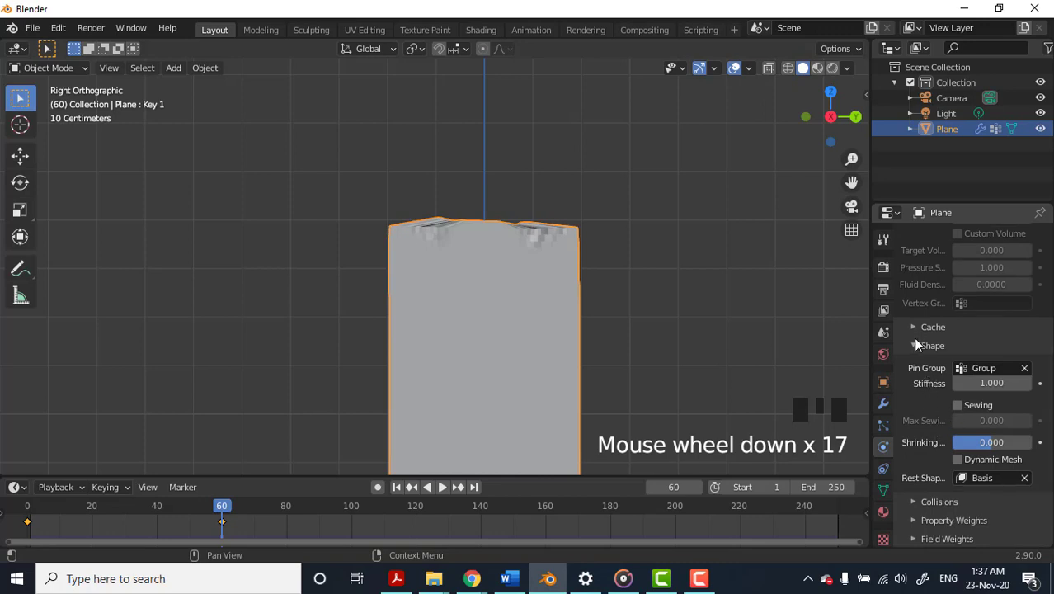
pyautogui.moveTo(915, 349); pyautogui.dragTo(913, 350)
pyautogui.scroll(3)
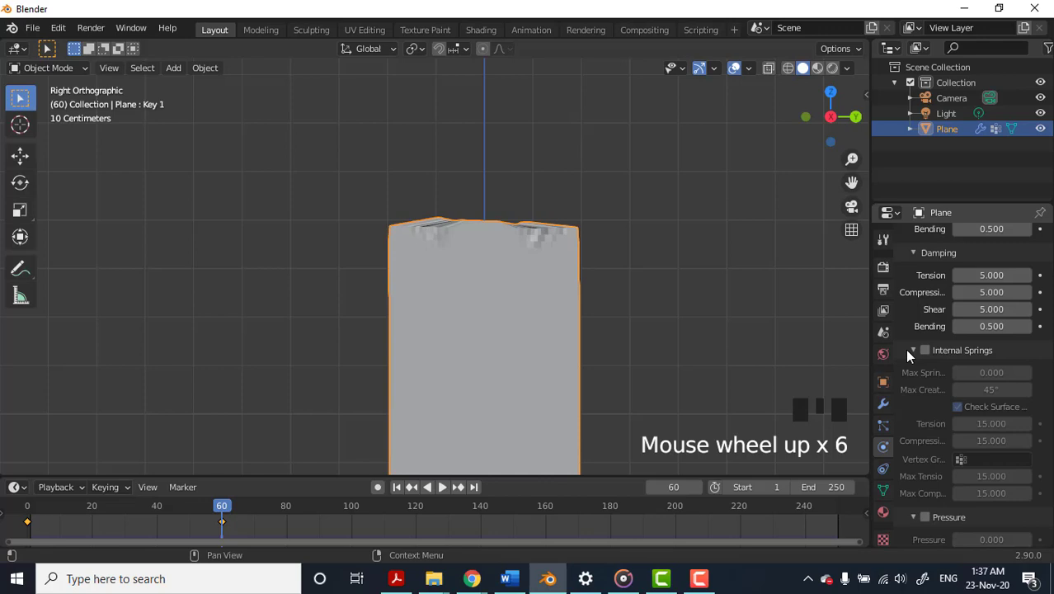
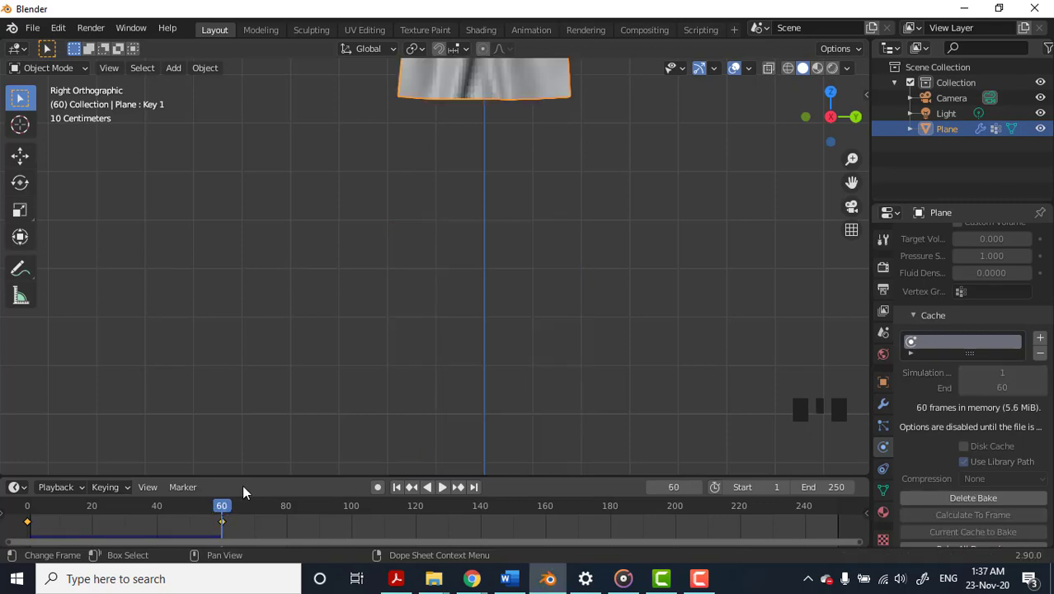
# Step: Play the timeline to bake the cloth simulation, watching the flag drape into folds
pyautogui.scroll(-3)
pyautogui.moveTo(493, 162); pyautogui.dragTo(543, 328)
pyautogui.scroll(-3)
pyautogui.scroll(3)
pyautogui.moveTo(592, 347); pyautogui.dragTo(216, 508)
pyautogui.moveTo(217, 509); pyautogui.dragTo(301, 546)
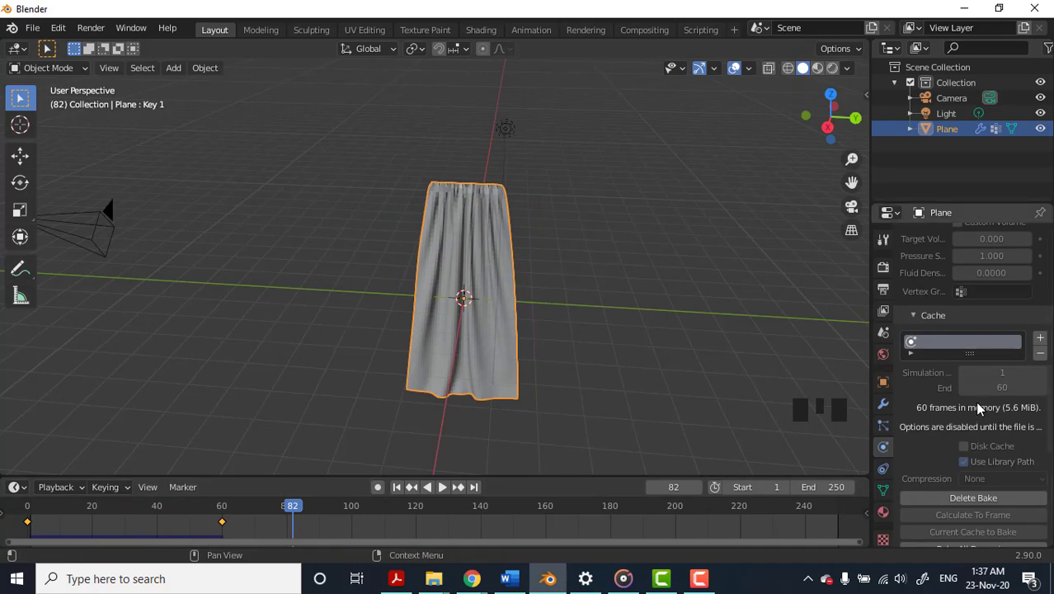
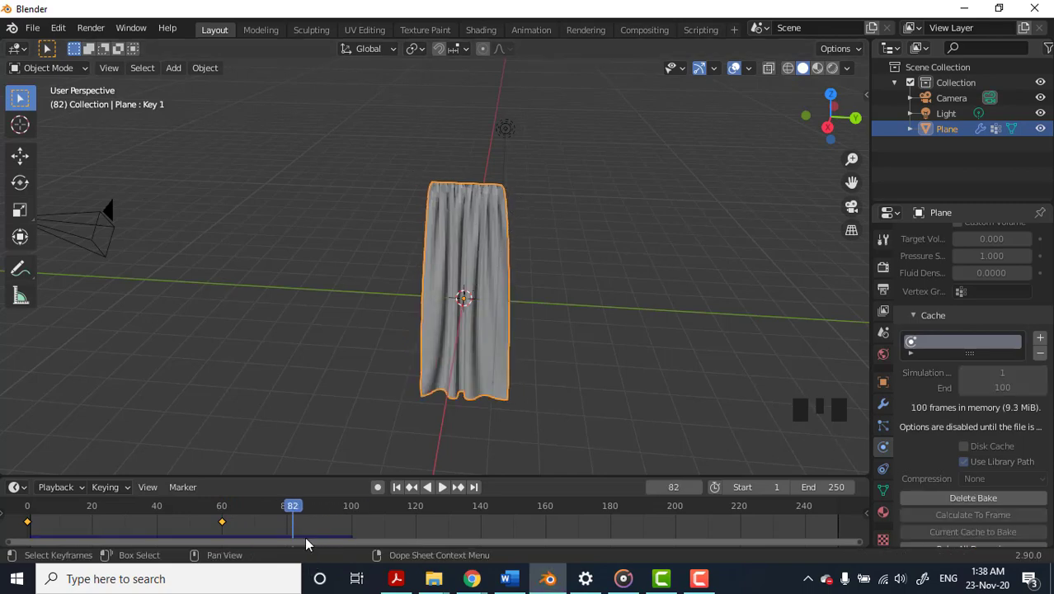
pyautogui.moveTo(279, 510); pyautogui.dragTo(317, 541)
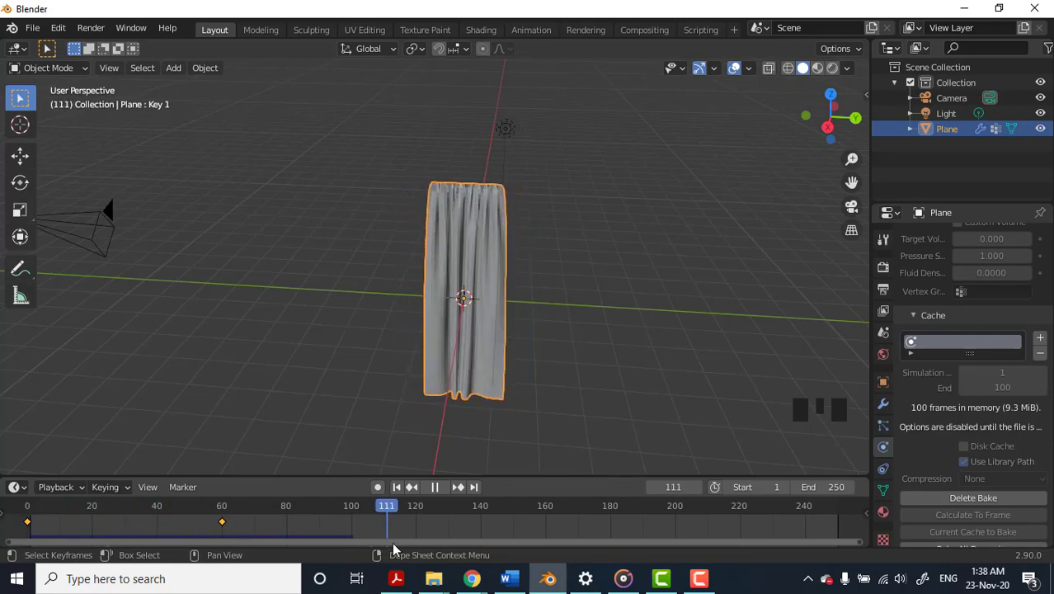
# Step: Orbit around the hanging cloth to inspect its folds from several angles
pyautogui.scroll(3)
pyautogui.click(480, 335)
pyautogui.moveTo(482, 335); pyautogui.dragTo(578, 257)
pyautogui.scroll(3)
pyautogui.moveTo(609, 294); pyautogui.dragTo(432, 217)
pyautogui.click(432, 217)
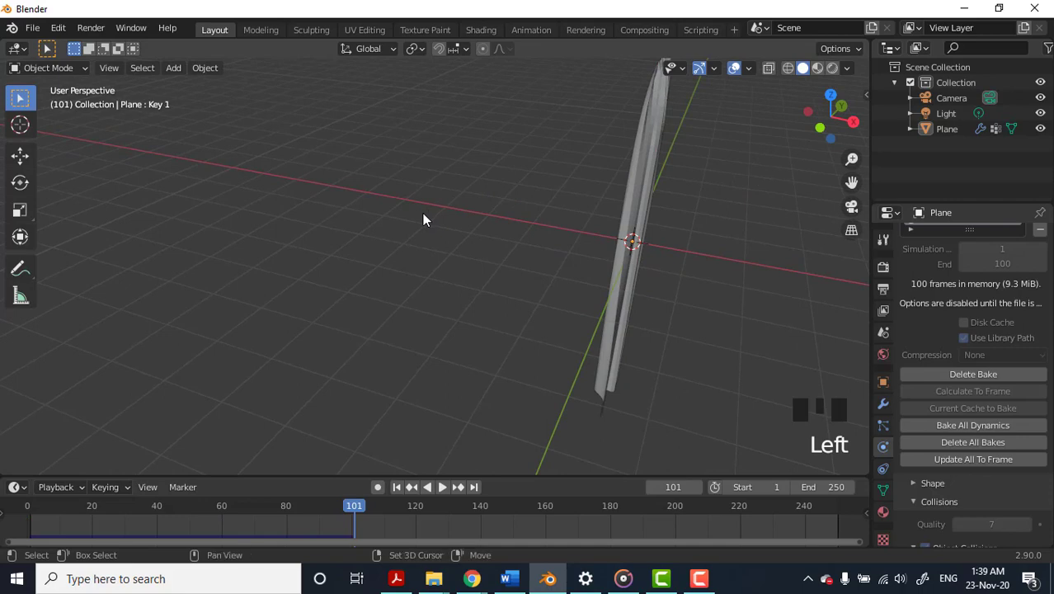
# Step: Add a Wind force field and move it to one side of the cloth plane
pyautogui.press('shift+a')
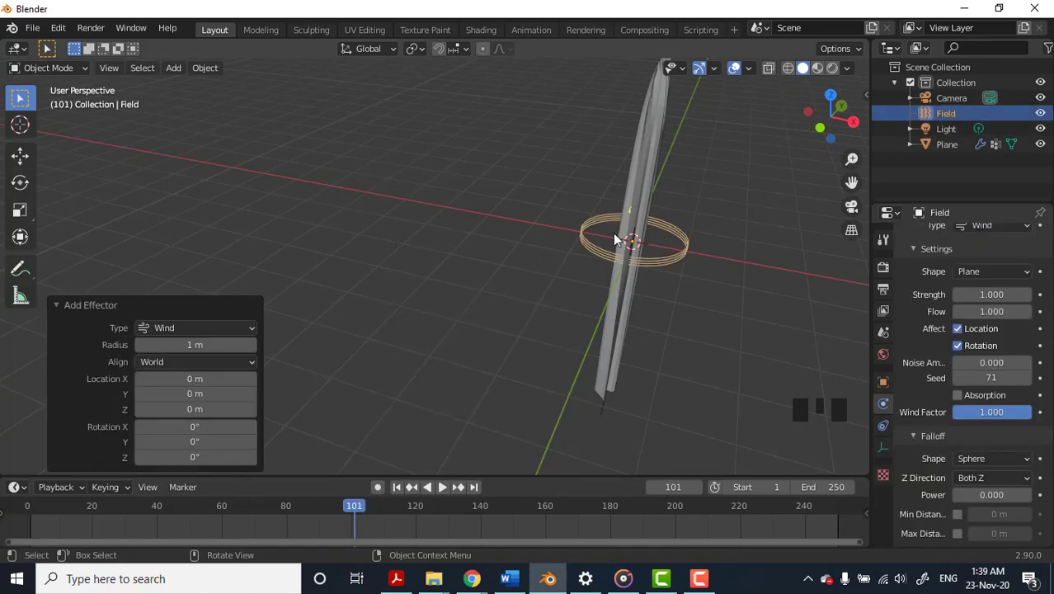
pyautogui.press('g')
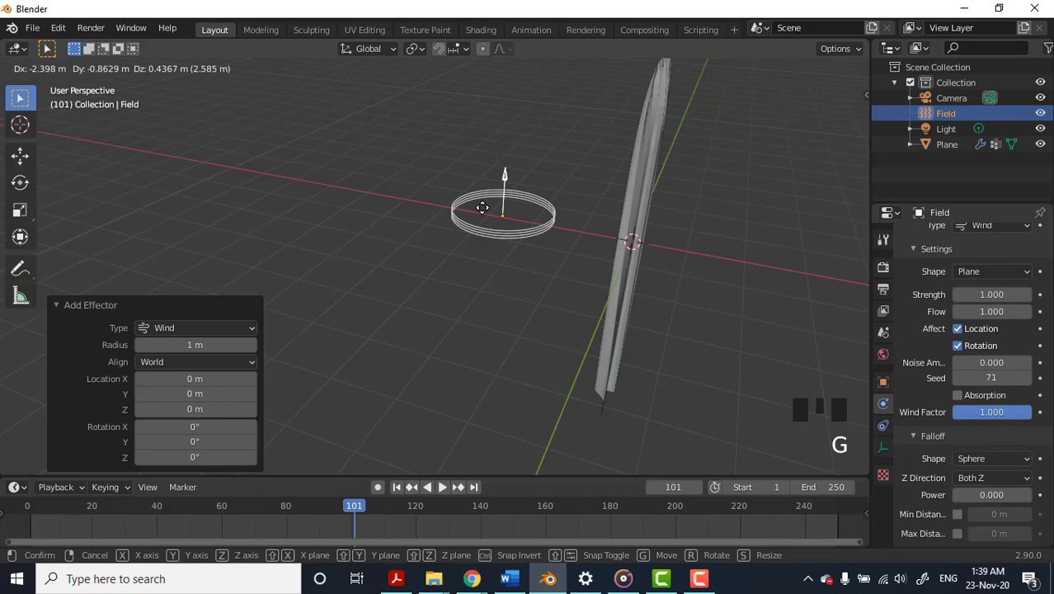
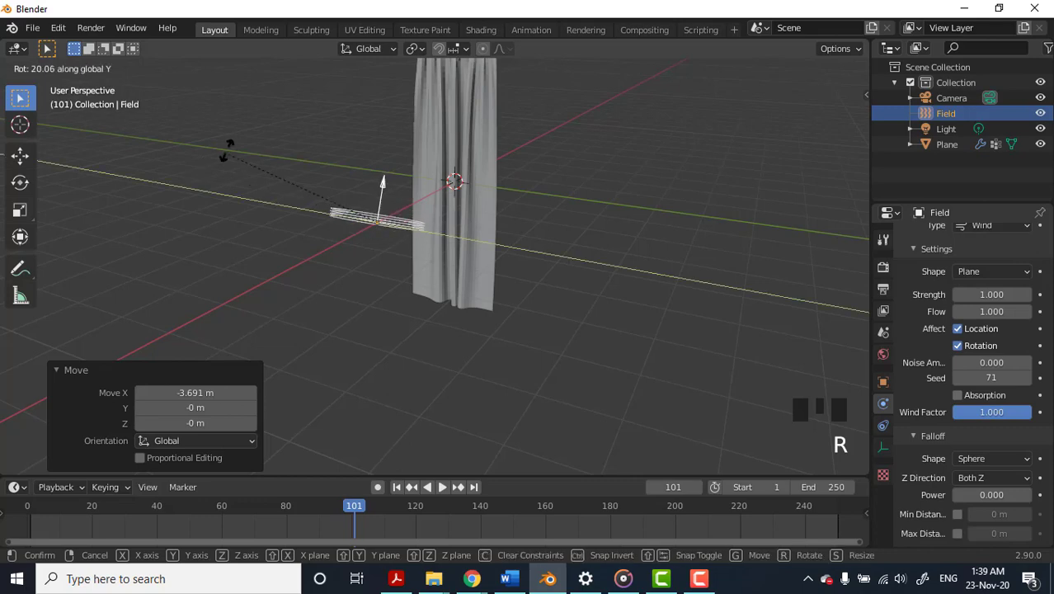
pyautogui.moveTo(485, 251); pyautogui.dragTo(409, 211)
pyautogui.press('g')
pyautogui.click(385, 305)
# Step: Check the wind field's position relative to the cloth from different views
pyautogui.moveTo(447, 319); pyautogui.dragTo(618, 192)
pyautogui.click(619, 192)
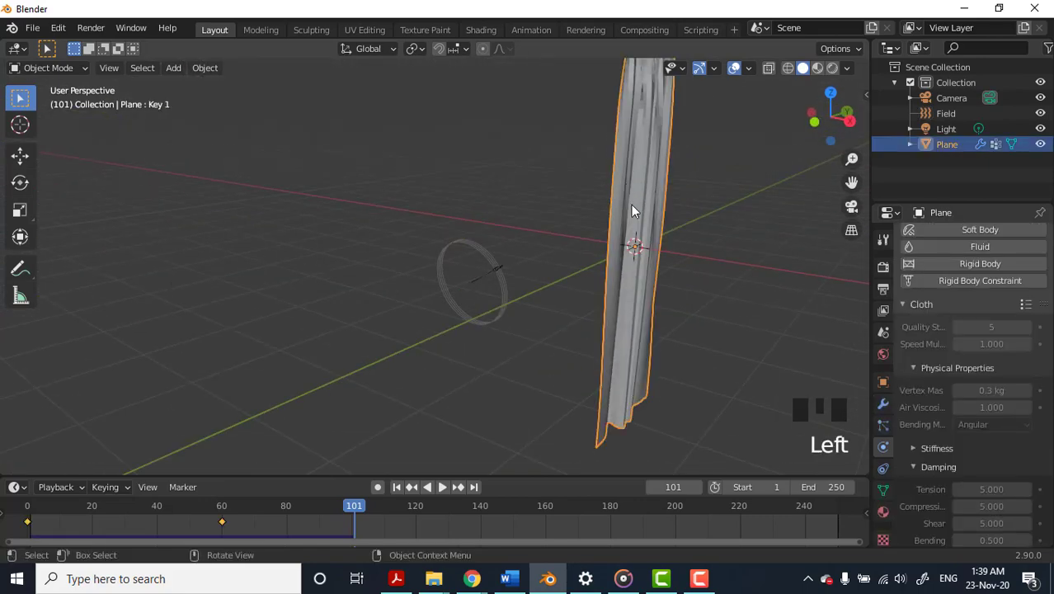
pyautogui.moveTo(549, 203); pyautogui.dragTo(376, 313)
pyautogui.click(375, 313)
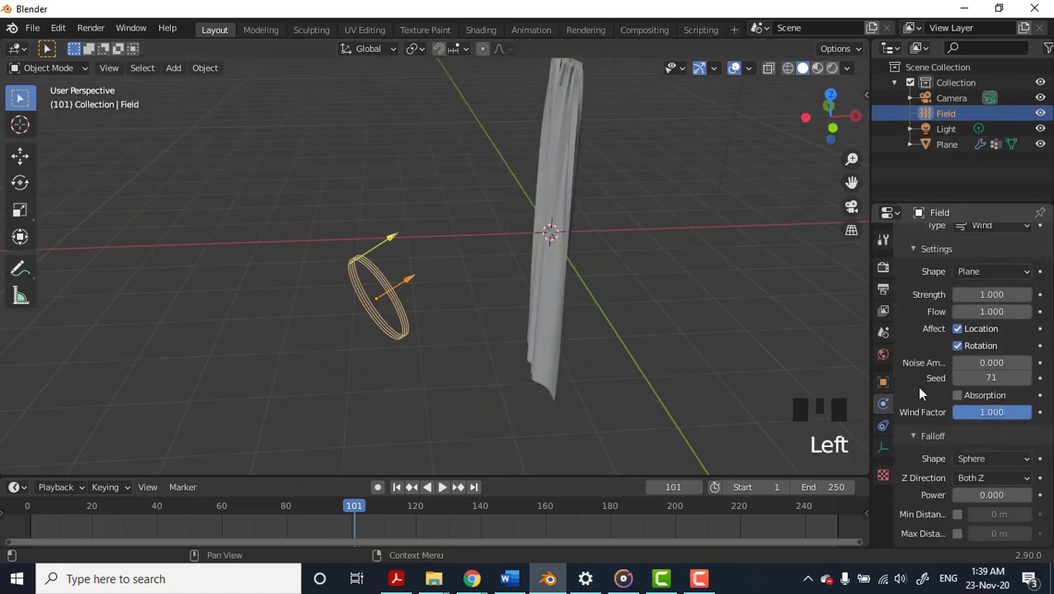
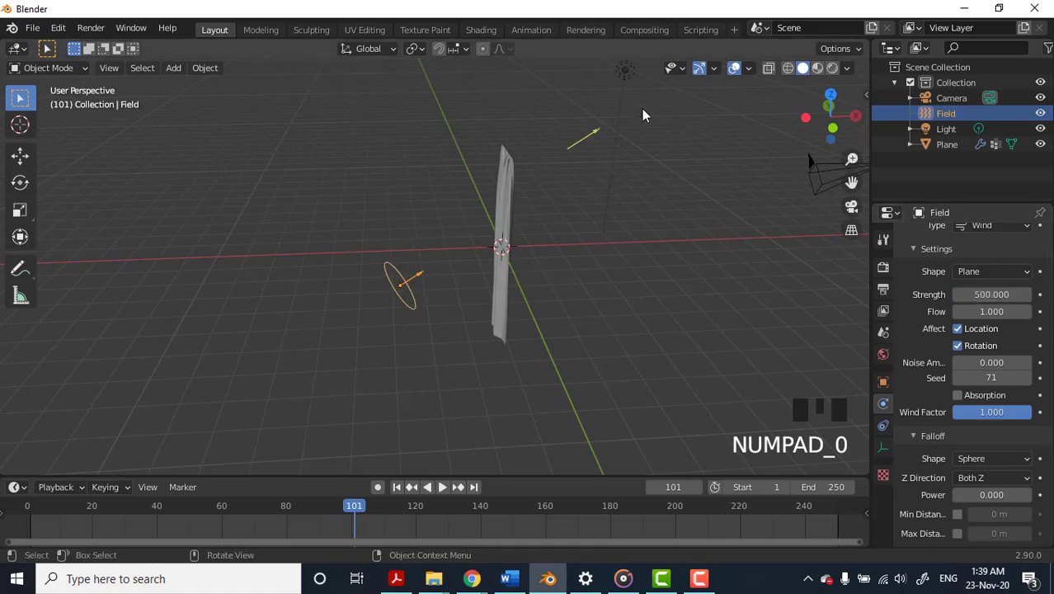
pyautogui.click(417, 290)
pyautogui.click(406, 289)
# Step: Rotate the wind field about 14.5° around Y so it blows toward the cloth
pyautogui.press('r')
pyautogui.press('y')
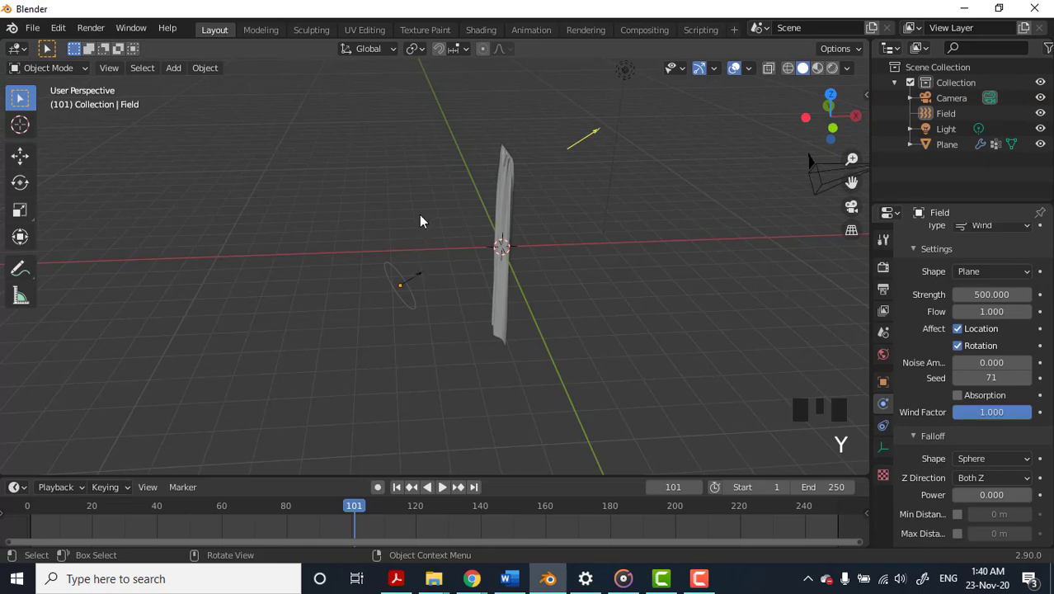
pyautogui.click(423, 217)
pyautogui.click(416, 285)
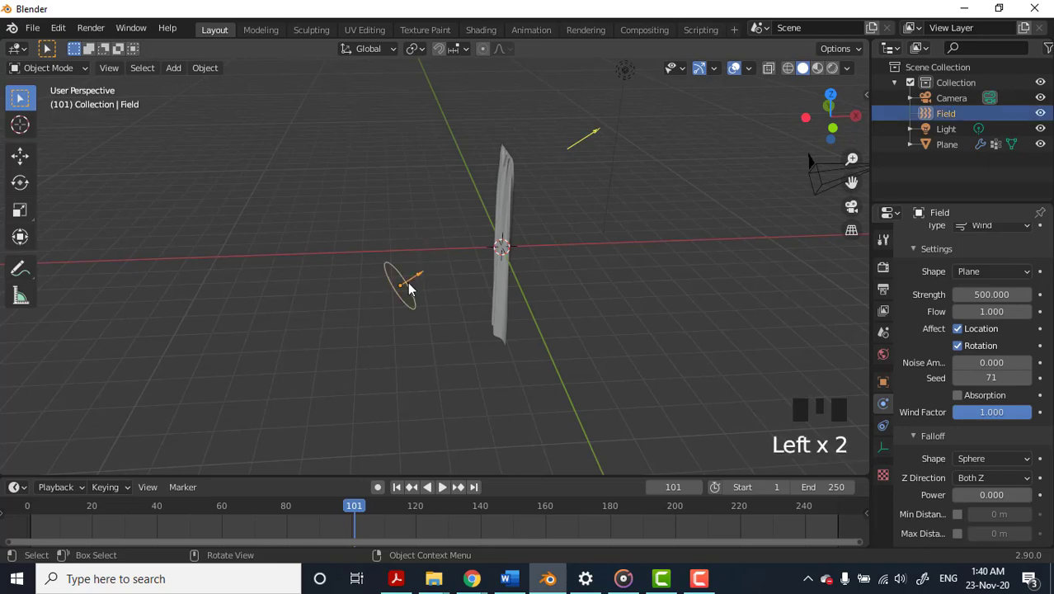
pyautogui.press('r')
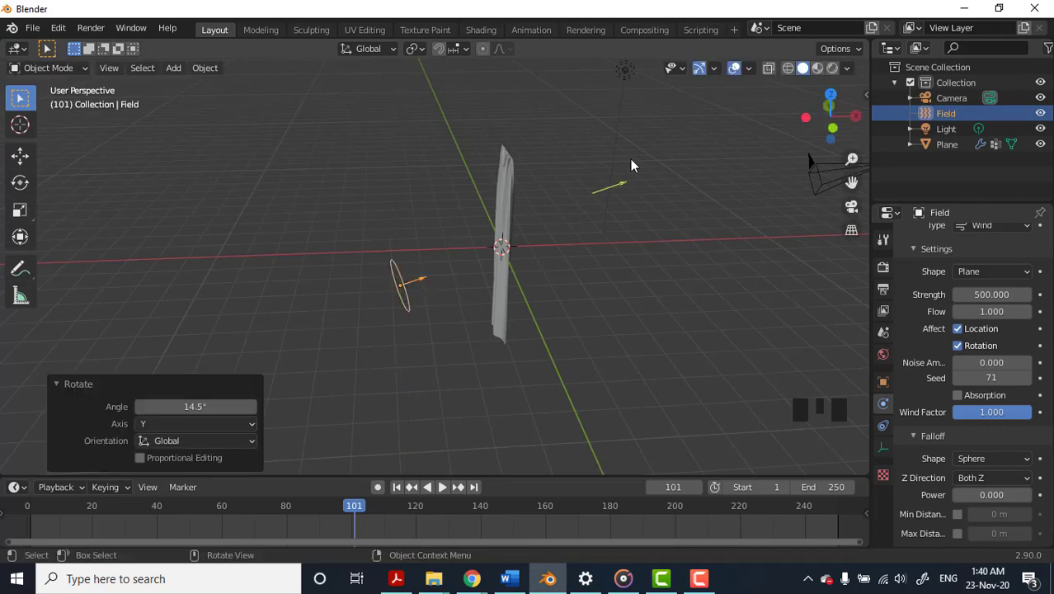
pyautogui.click(504, 308)
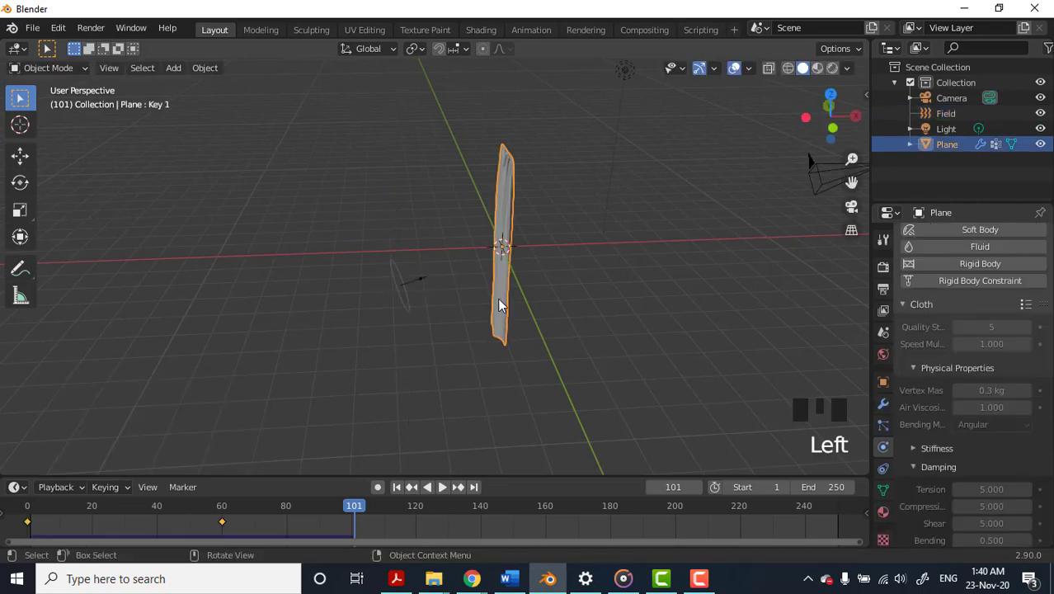
# Step: Scroll the plane's Cloth panel down through Field Weights to the Cache settings
pyautogui.moveTo(912, 311); pyautogui.dragTo(959, 443)
pyautogui.scroll(-3)
pyautogui.scroll(-3)
pyautogui.moveTo(917, 544); pyautogui.dragTo(922, 519)
pyautogui.scroll(-3)
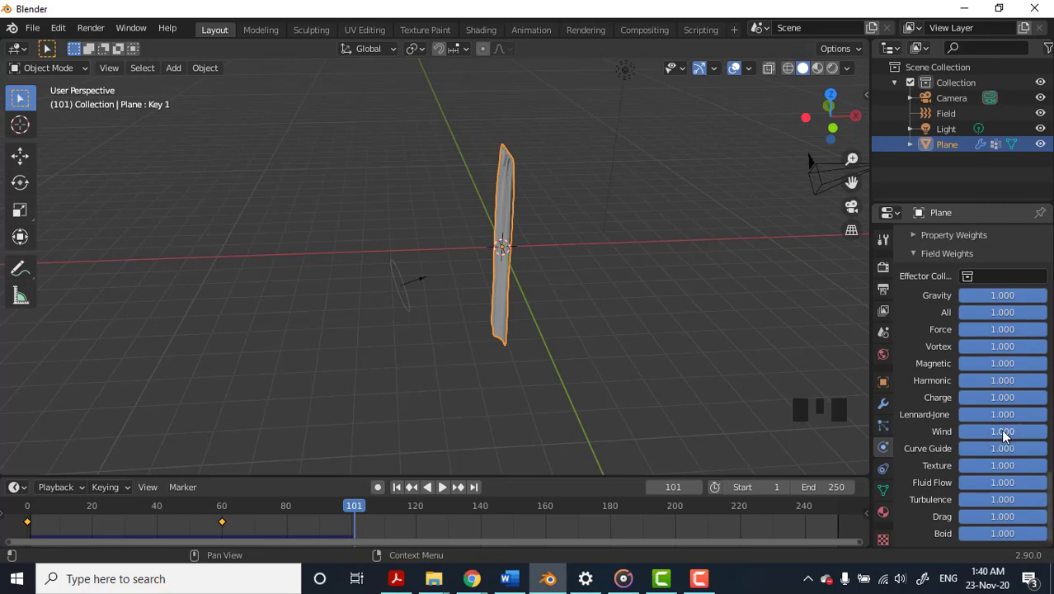
pyautogui.click(921, 258)
# Step: Review the cache settings and rewind the animation to frame 1
pyautogui.scroll(3)
pyautogui.scroll(3)
pyautogui.scroll(3)
pyautogui.scroll(-3)
pyautogui.scroll(-3)
pyautogui.scroll(3)
pyautogui.moveTo(960, 329); pyautogui.dragTo(399, 300)
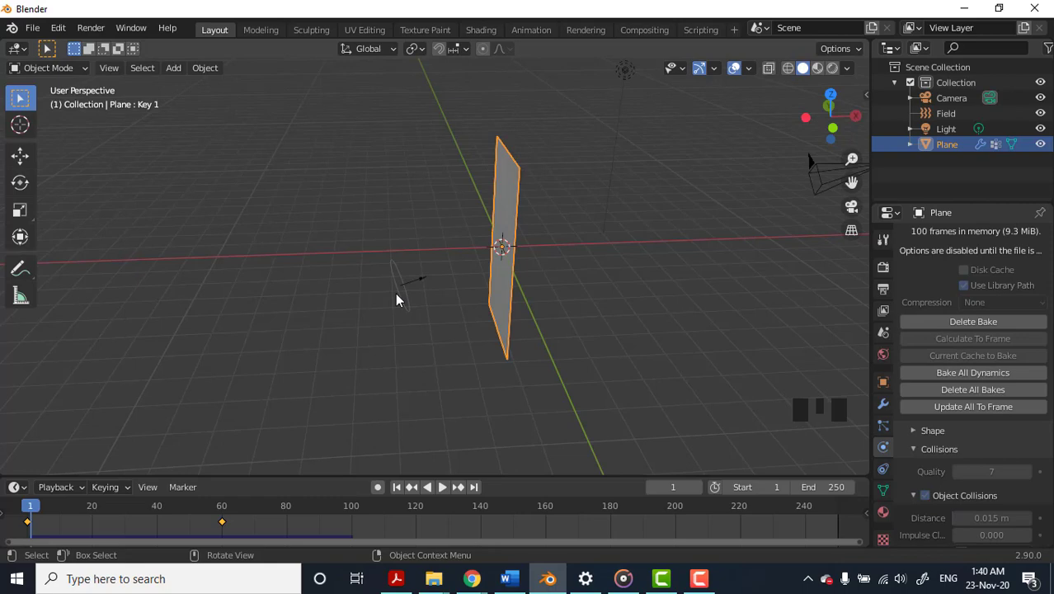
# Step: Play the cloth simulation and watch the plane blow sideways in the wind
pyautogui.moveTo(43, 517); pyautogui.dragTo(296, 536)
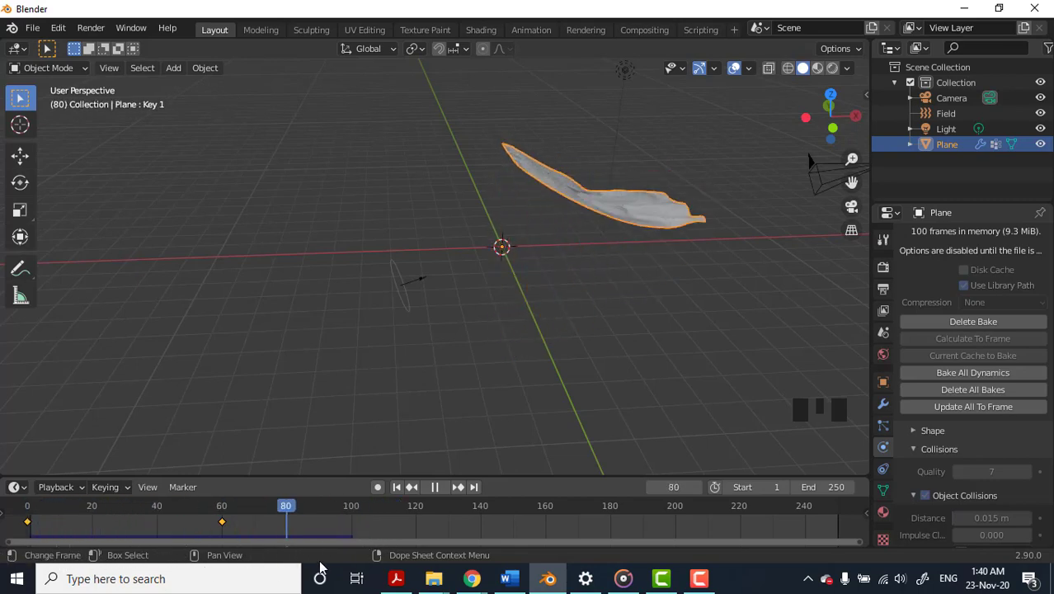
pyautogui.moveTo(655, 262); pyautogui.dragTo(488, 244)
pyautogui.moveTo(488, 244); pyautogui.dragTo(509, 247)
pyautogui.scroll(3)
pyautogui.moveTo(367, 513); pyautogui.dragTo(50, 531)
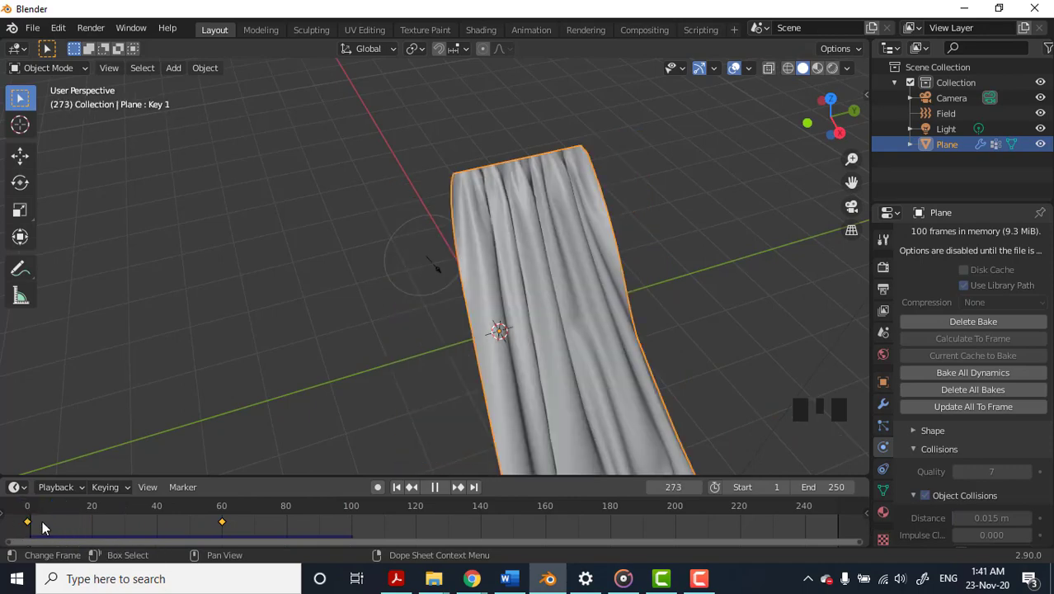
# Step: Scrub to around frame 97 to inspect the windblown cloth, then rewind to frame 0
pyautogui.moveTo(37, 509); pyautogui.dragTo(306, 547)
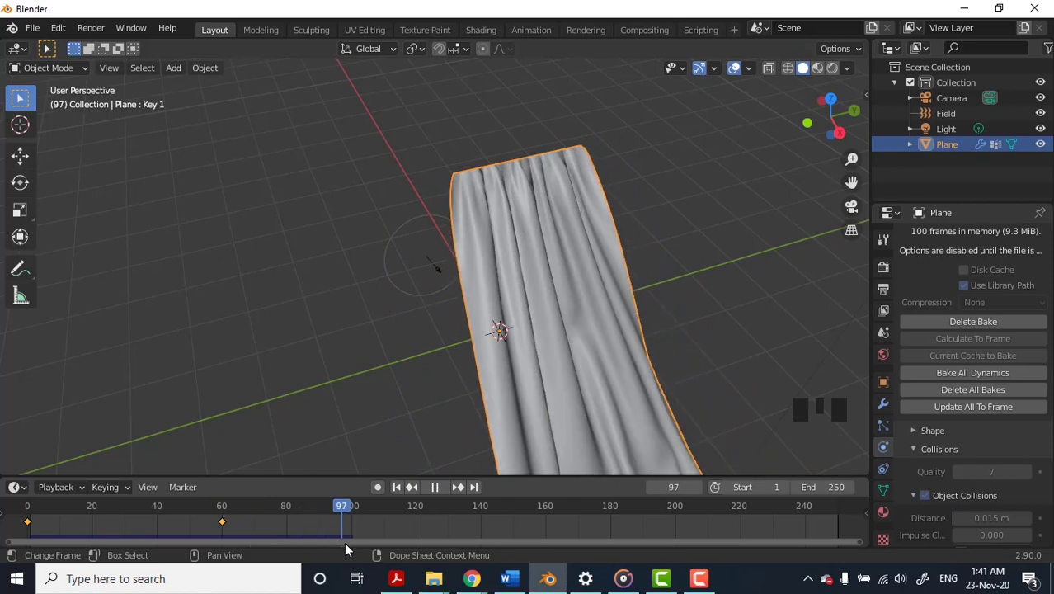
pyautogui.moveTo(479, 323); pyautogui.dragTo(614, 248)
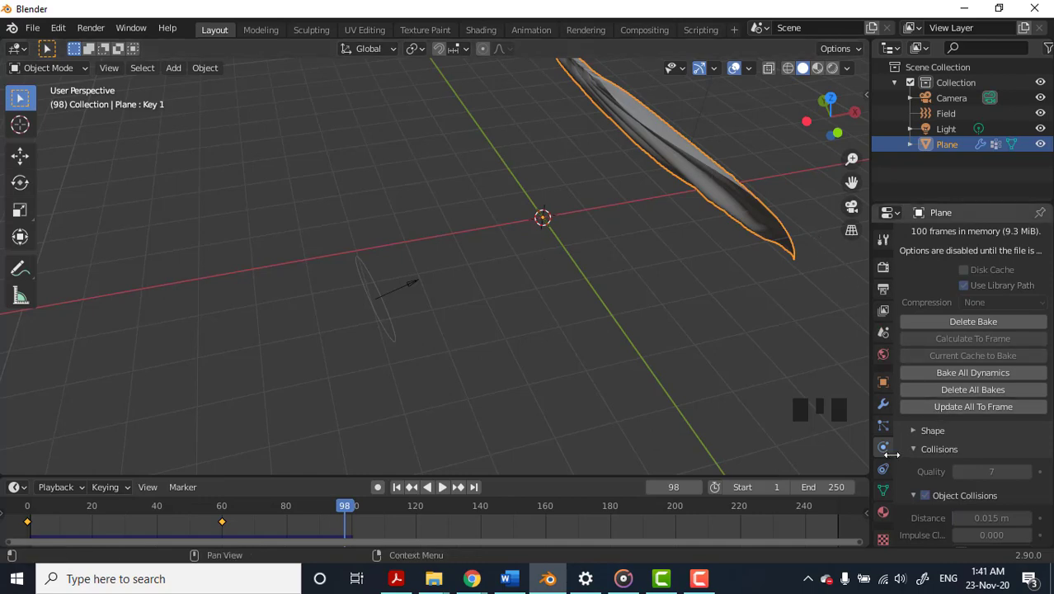
pyautogui.scroll(-3)
pyautogui.moveTo(915, 544); pyautogui.dragTo(994, 446)
pyautogui.scroll(-3)
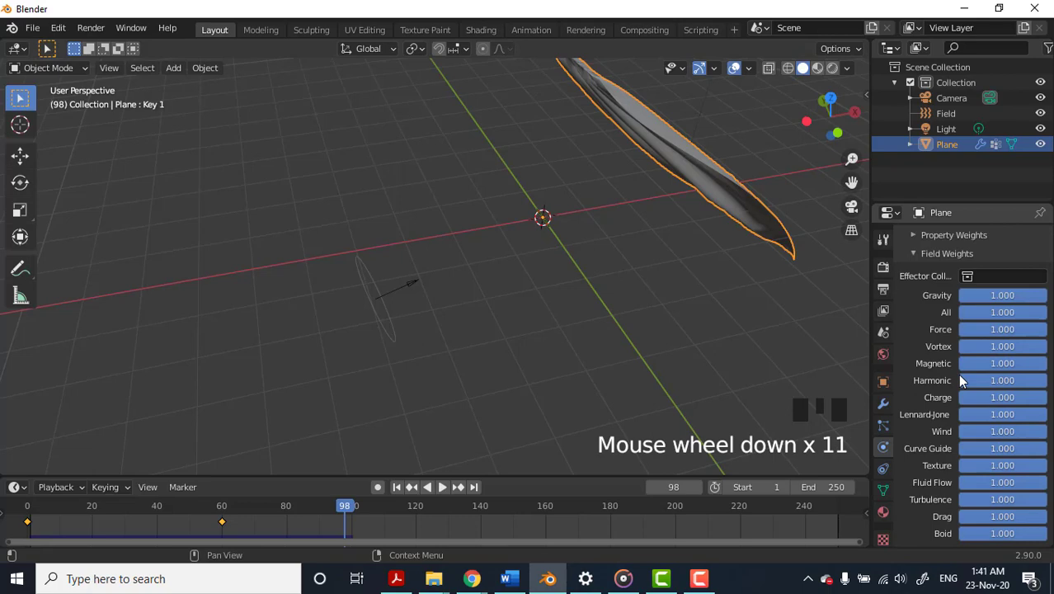
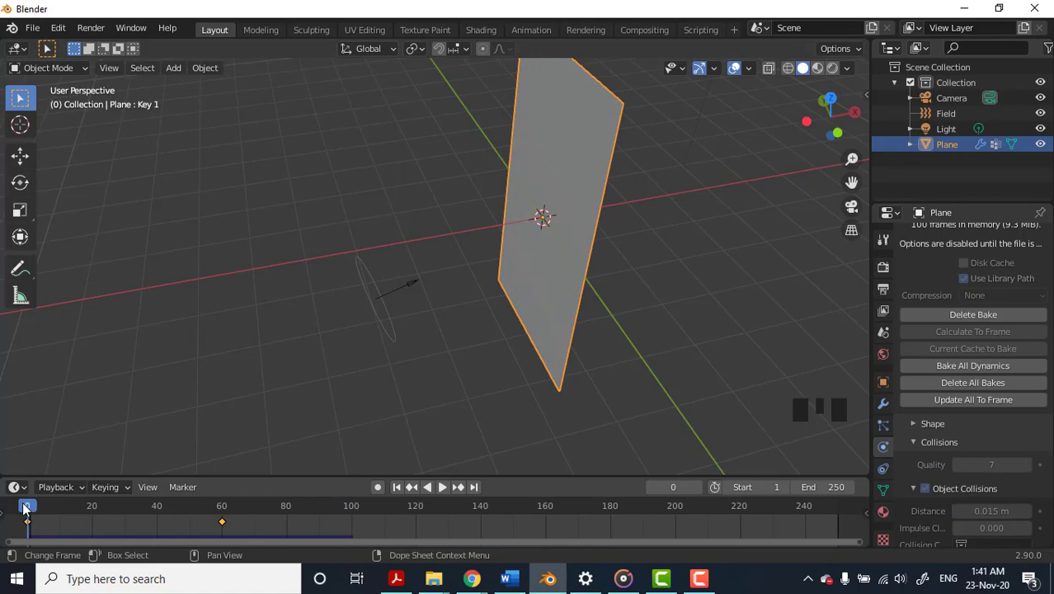
# Step: Scroll the Cloth physics panel while the wind-blown cloth replays
pyautogui.moveTo(986, 324); pyautogui.dragTo(960, 467)
pyautogui.scroll(-3)
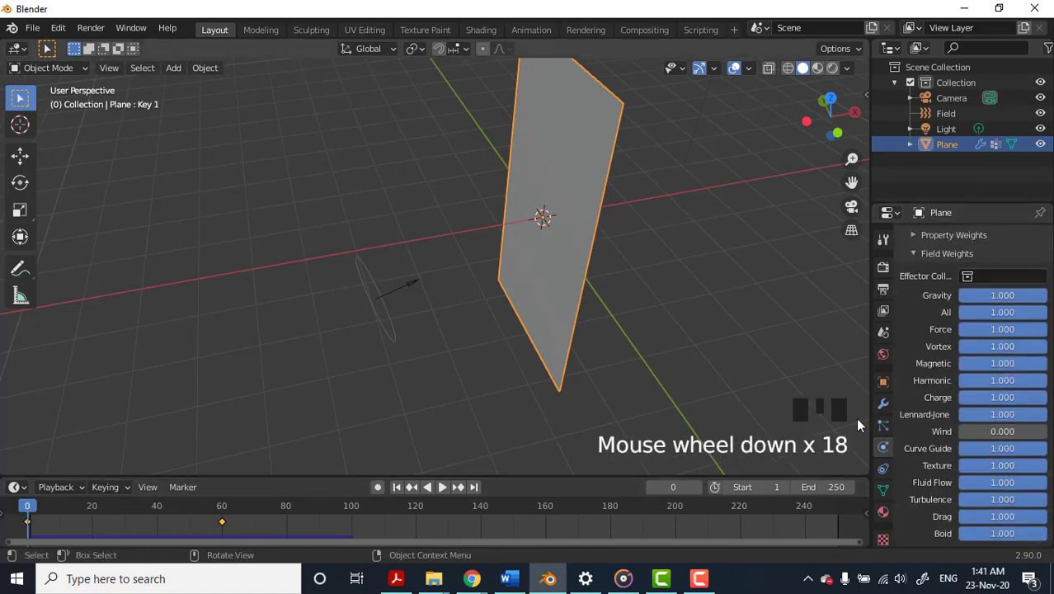
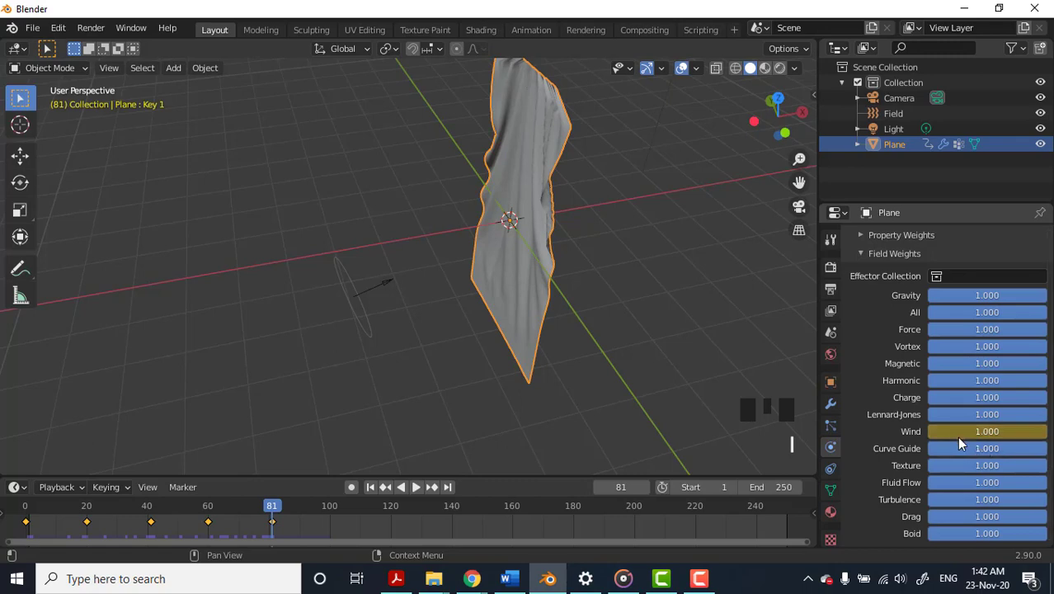
# Step: Scrub the re-cached cloth simulation to around frame 72 beside the cylinder pole
pyautogui.scroll(3)
pyautogui.scroll(3)
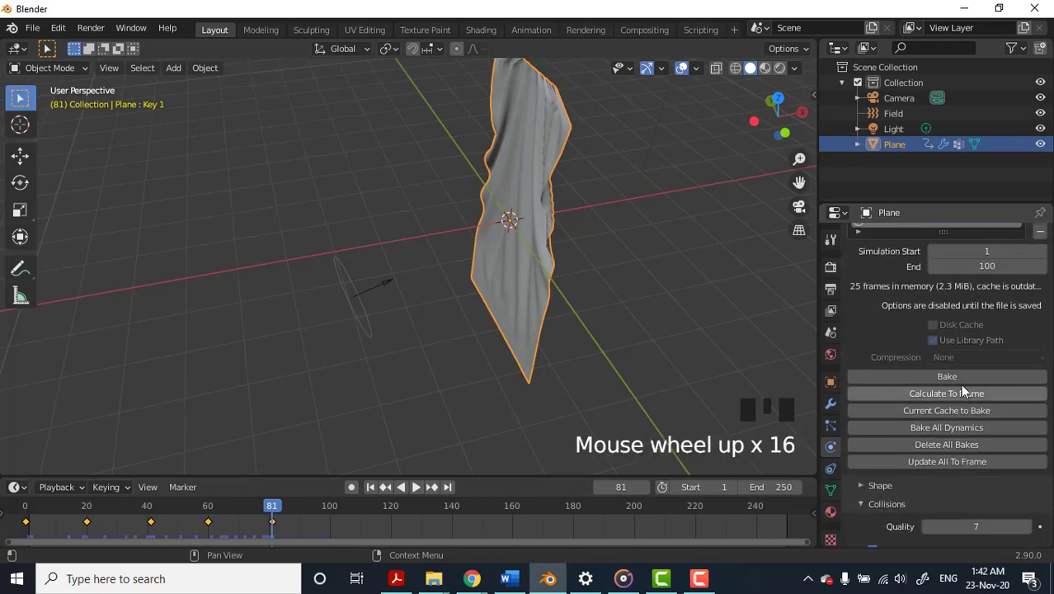
pyautogui.moveTo(960, 383); pyautogui.dragTo(240, 542)
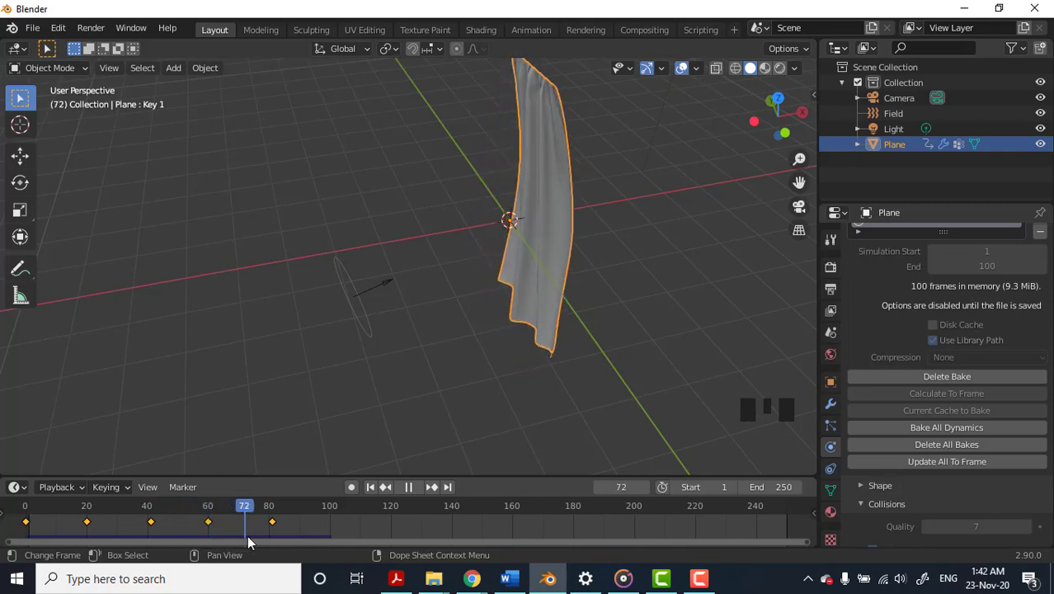
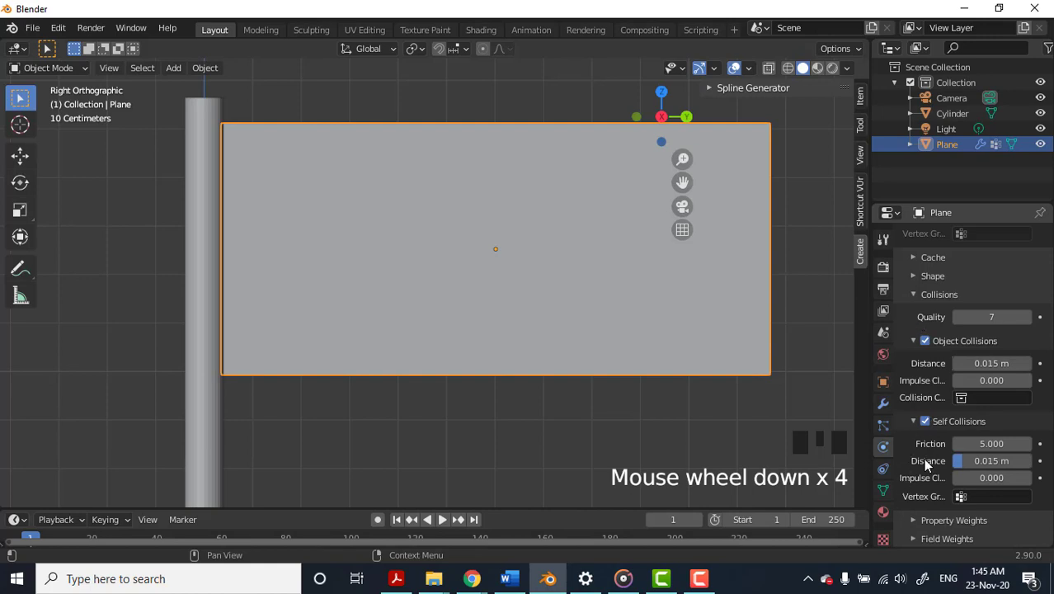
# Step: Scroll the flag Plane's Physics properties past the Shape panel down to the cloth Cache settings
pyautogui.scroll(3)
pyautogui.moveTo(917, 311); pyautogui.dragTo(931, 392)
pyautogui.scroll(3)
pyautogui.scroll(3)
pyautogui.scroll(-3)
pyautogui.scroll(-3)
pyautogui.scroll(-3)
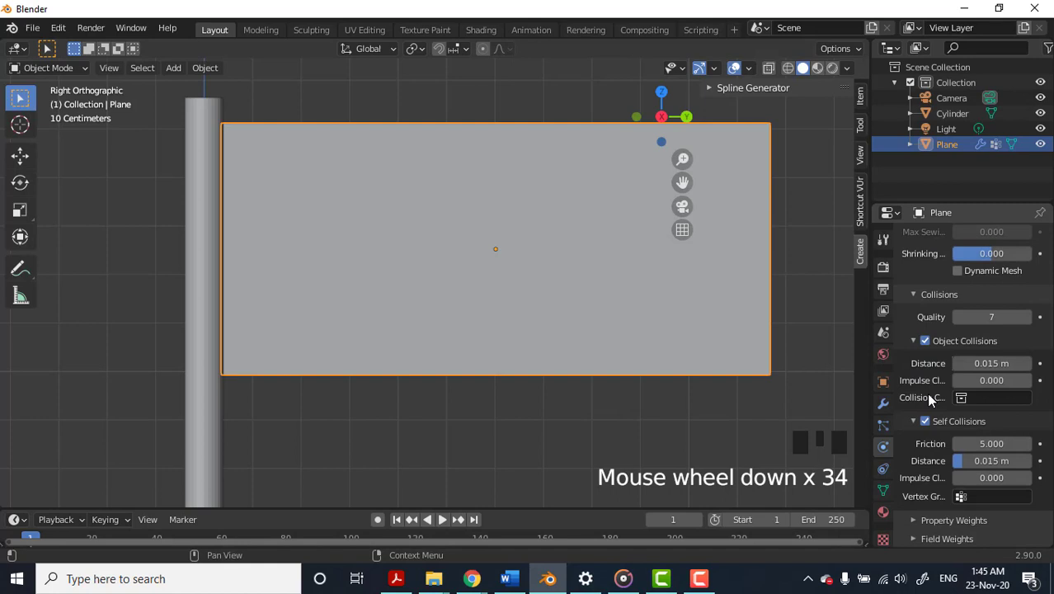
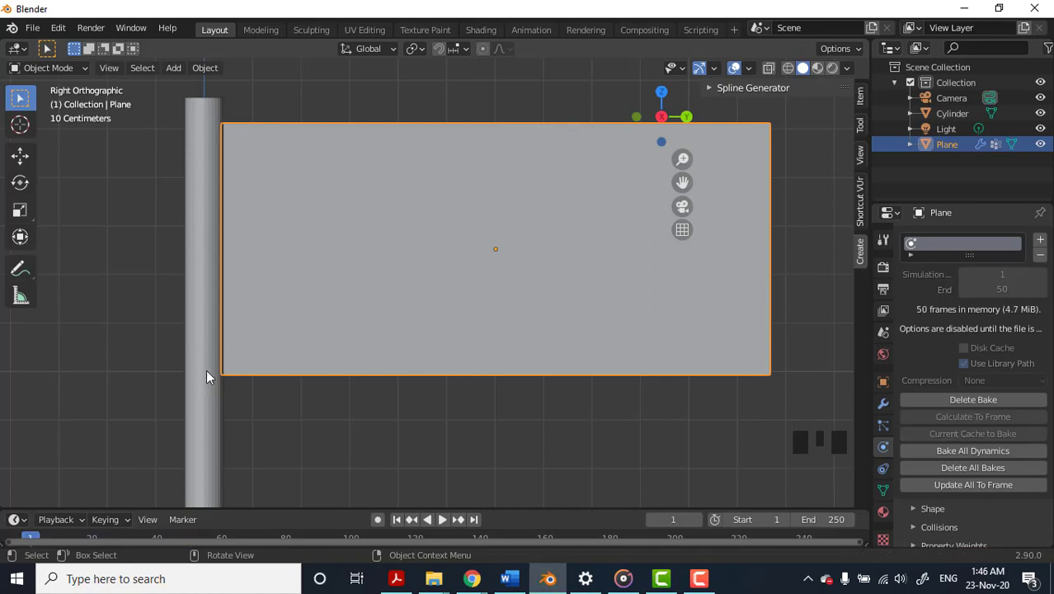
# Step: Scrub the cloth frames, then move the cylinder pole beside the flag plane's left edge (parenting attempt undone)
pyautogui.moveTo(32, 544); pyautogui.dragTo(332, 322)
pyautogui.scroll(-3)
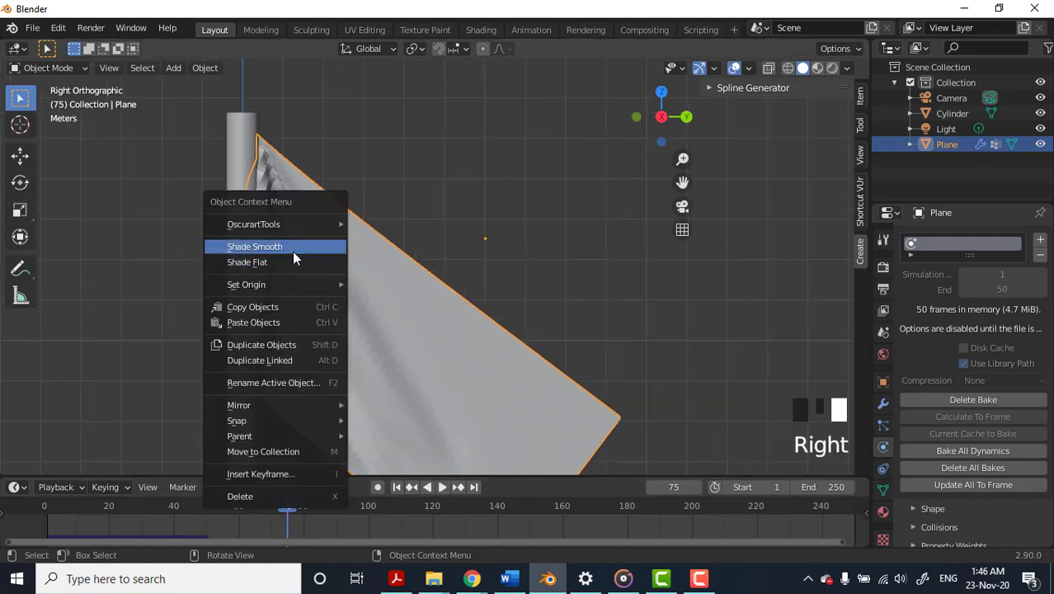
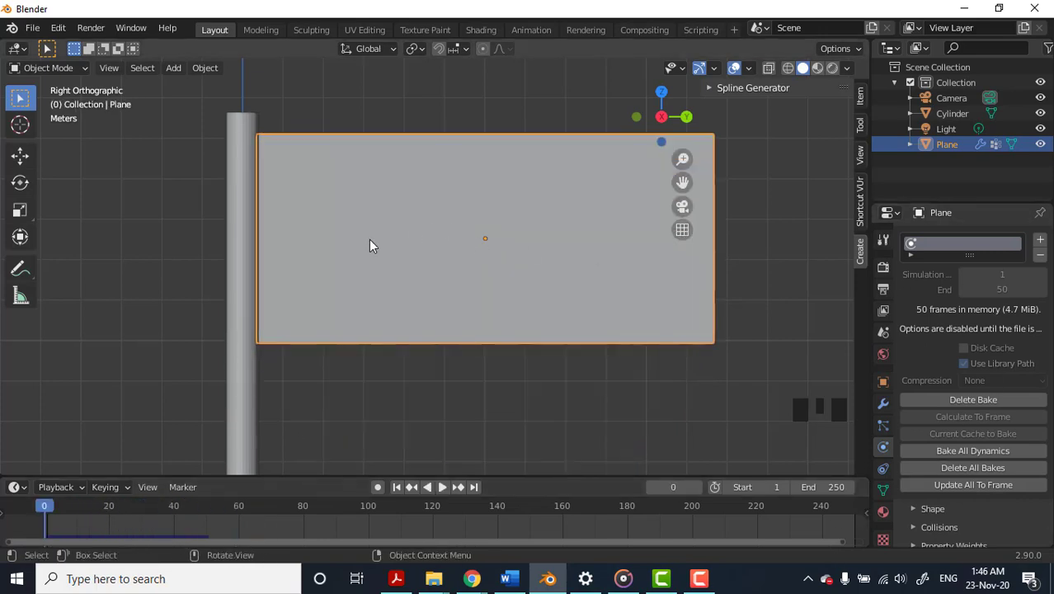
pyautogui.click(243, 154)
pyautogui.press('ctrl+p')
pyautogui.moveTo(154, 167); pyautogui.dragTo(198, 207)
pyautogui.click(239, 222)
pyautogui.press('g')
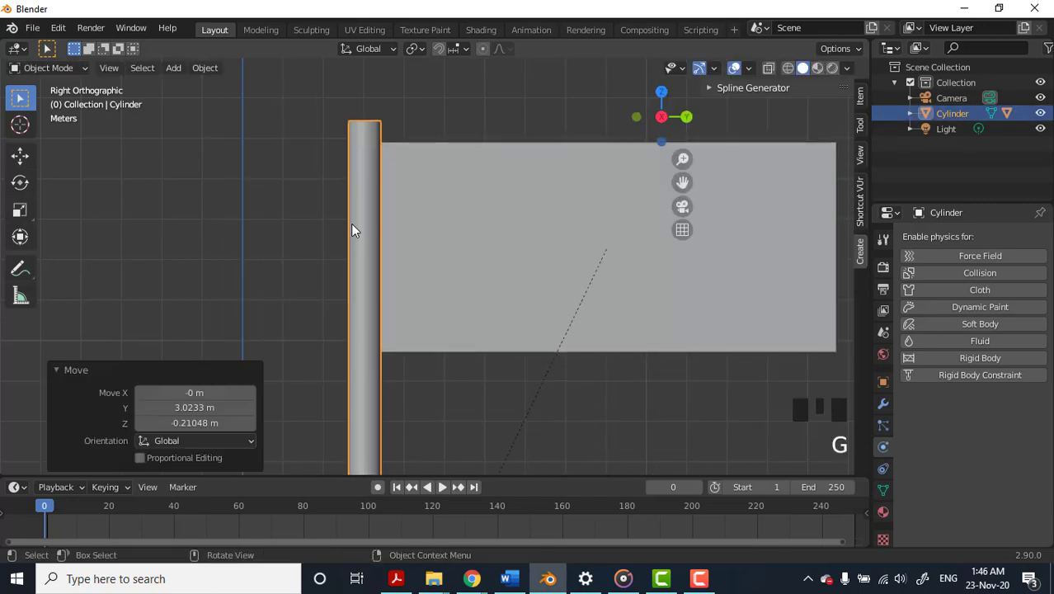
pyautogui.press('ctrl+z')
# Step: Select the flag plane and orbit the viewport into a perspective angle around the flag
pyautogui.doubleClick(389, 244)
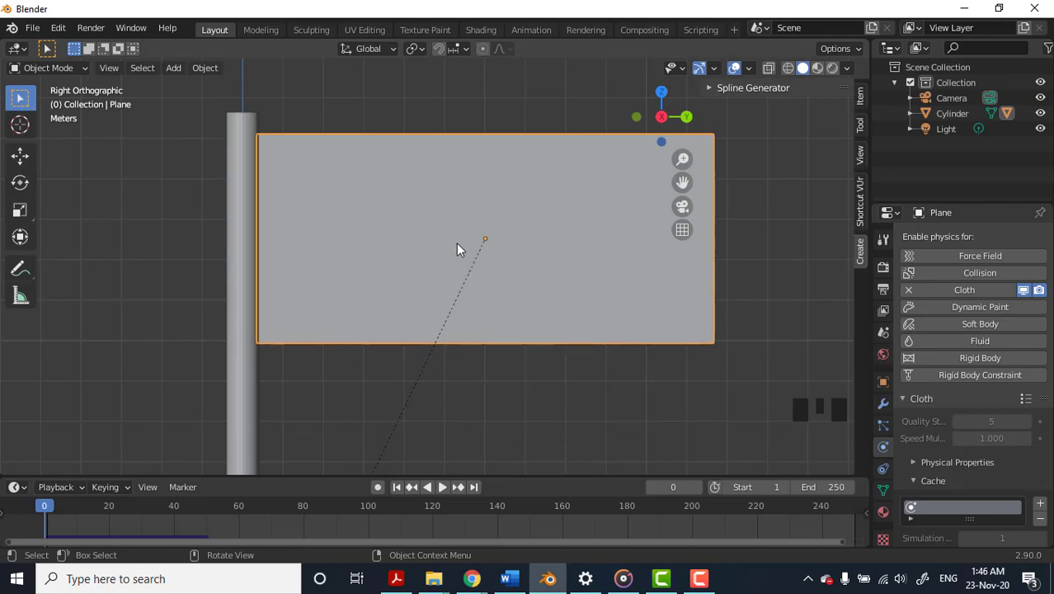
pyautogui.scroll(-3)
pyautogui.moveTo(493, 262); pyautogui.dragTo(310, 353)
pyautogui.scroll(-3)
pyautogui.scroll(3)
pyautogui.moveTo(320, 368); pyautogui.dragTo(252, 376)
# Step: Add a Wind force field and slide it about 10 m along Y away from the pole
pyautogui.press('shift+a')
pyautogui.click(286, 347)
pyautogui.press('shift+a')
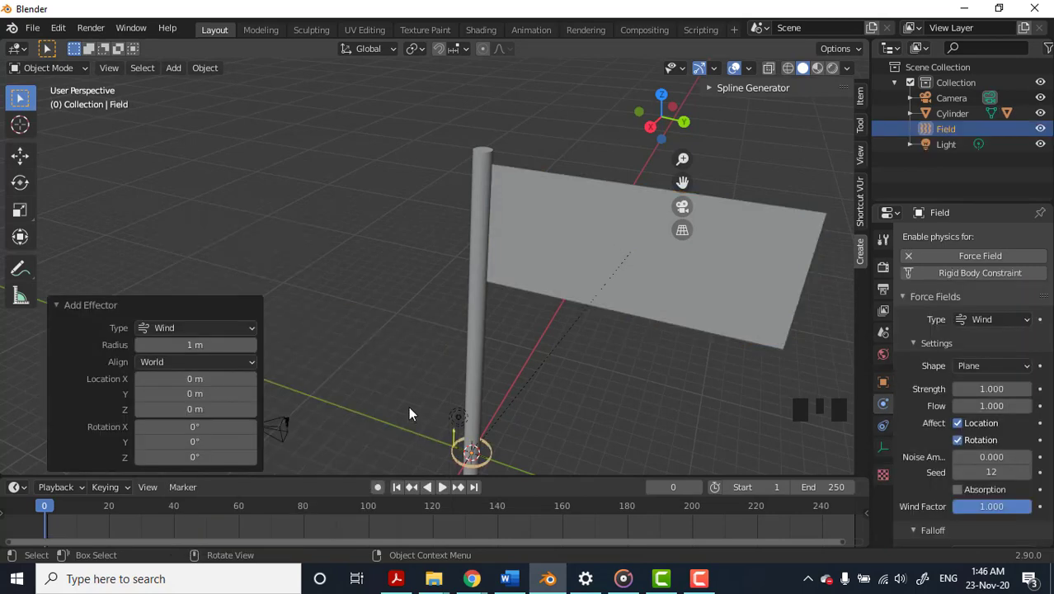
pyautogui.press('g')
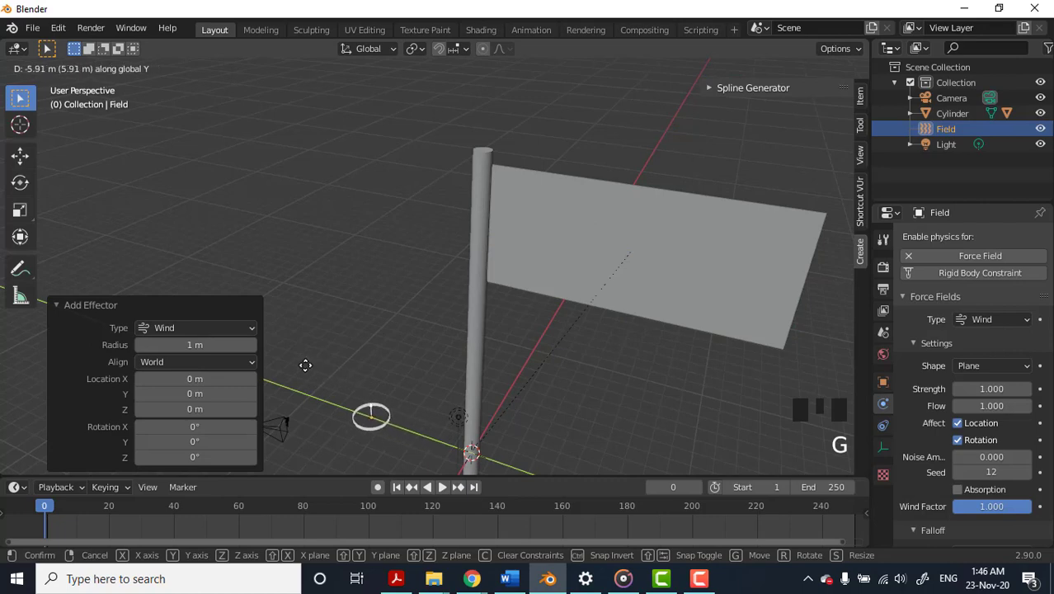
pyautogui.moveTo(326, 382); pyautogui.dragTo(378, 361)
pyautogui.scroll(-3)
pyautogui.moveTo(388, 377); pyautogui.dragTo(387, 395)
# Step: Scale the wind field up to about 3.09 and begin rotating it around X toward the flag
pyautogui.press('s')
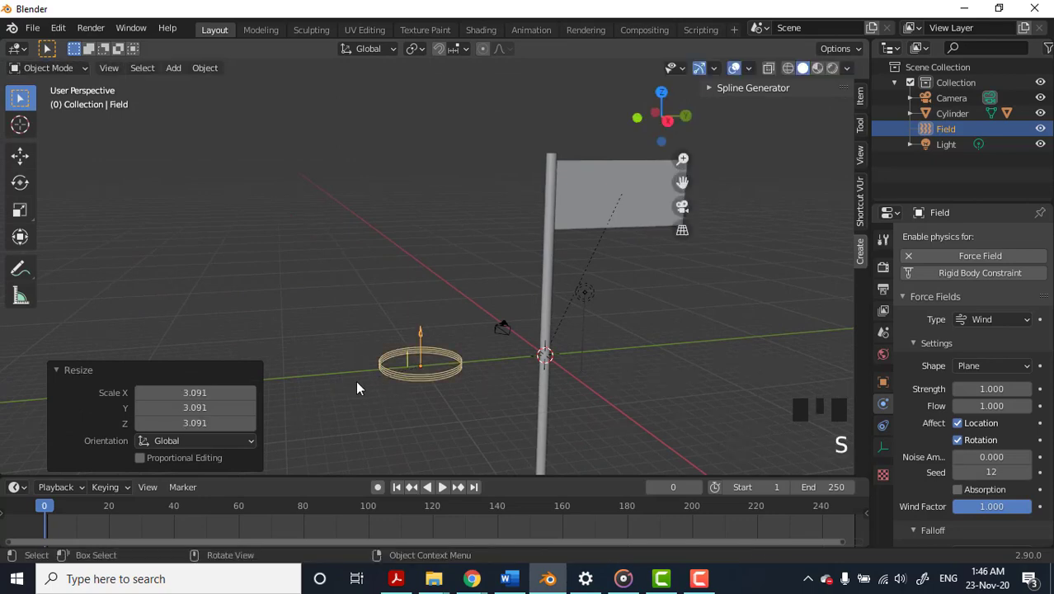
pyautogui.press('r')
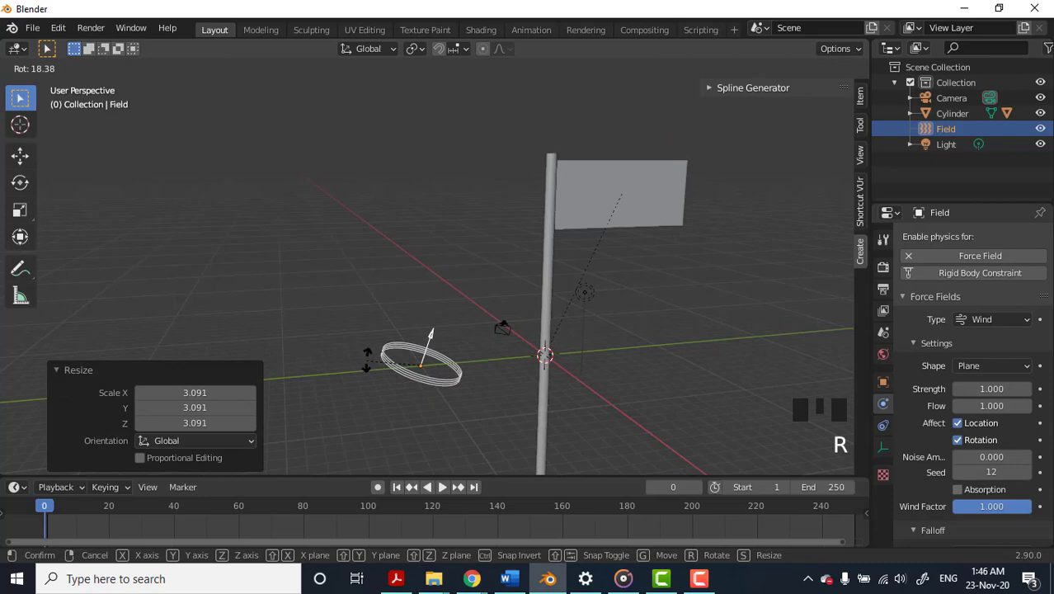
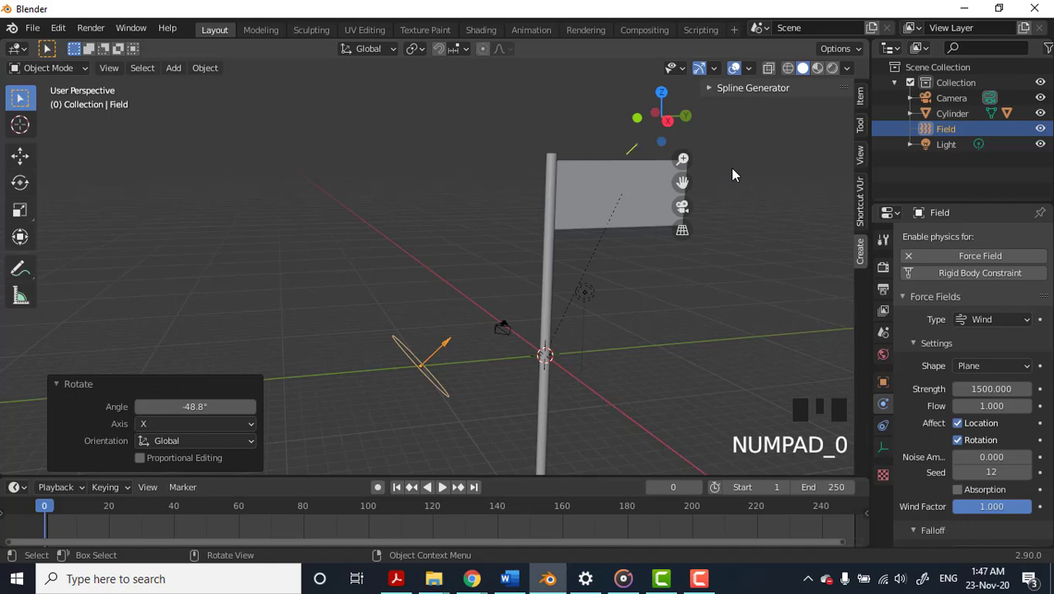
# Step: Re-tilt the wind field around the X axis until its arrow aims at the flag
pyautogui.click(414, 366)
pyautogui.press('r')
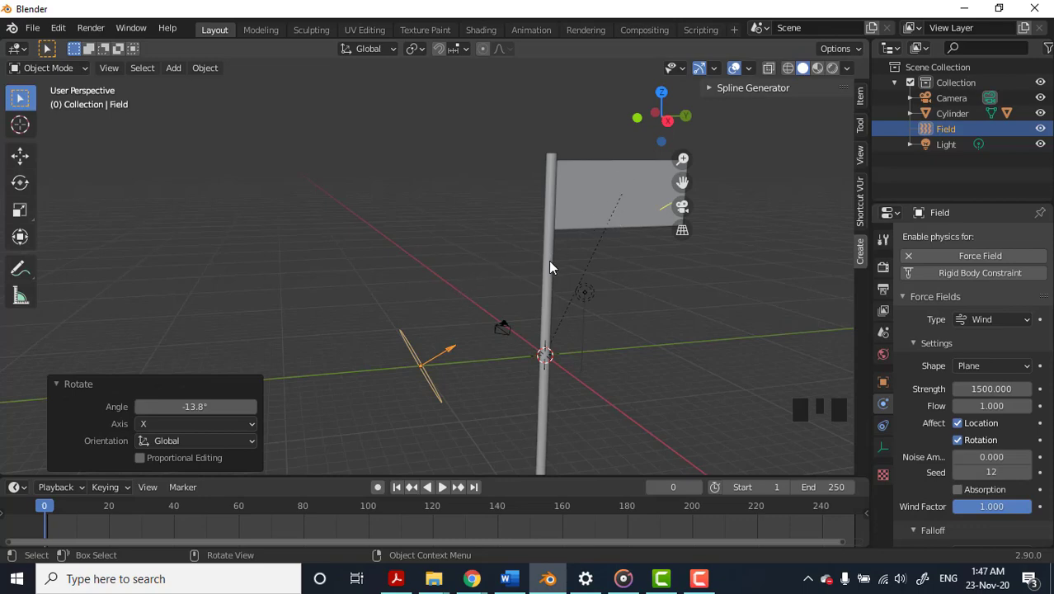
pyautogui.press('r')
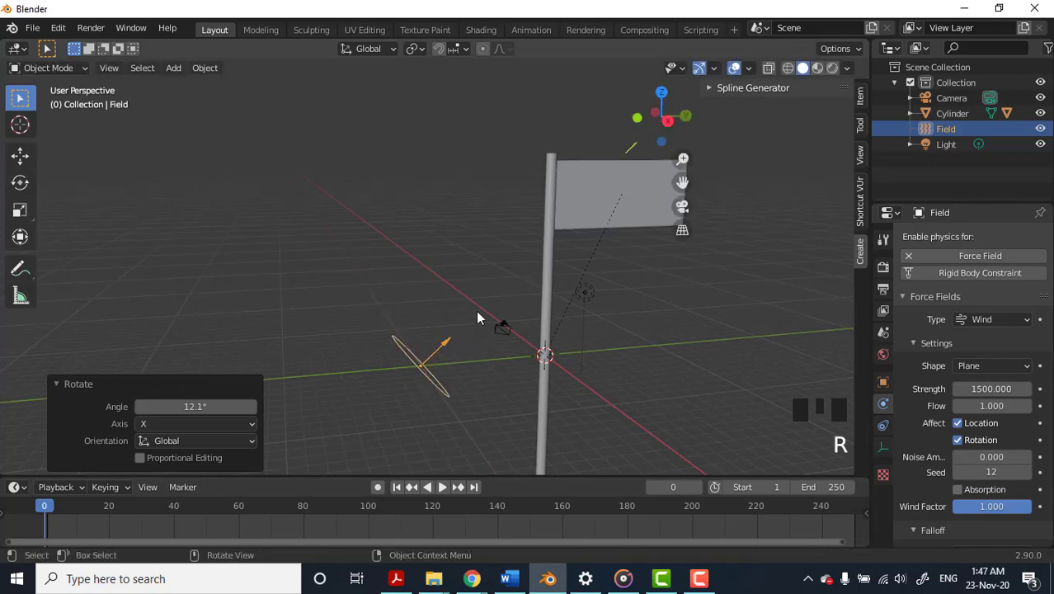
pyautogui.press('r')
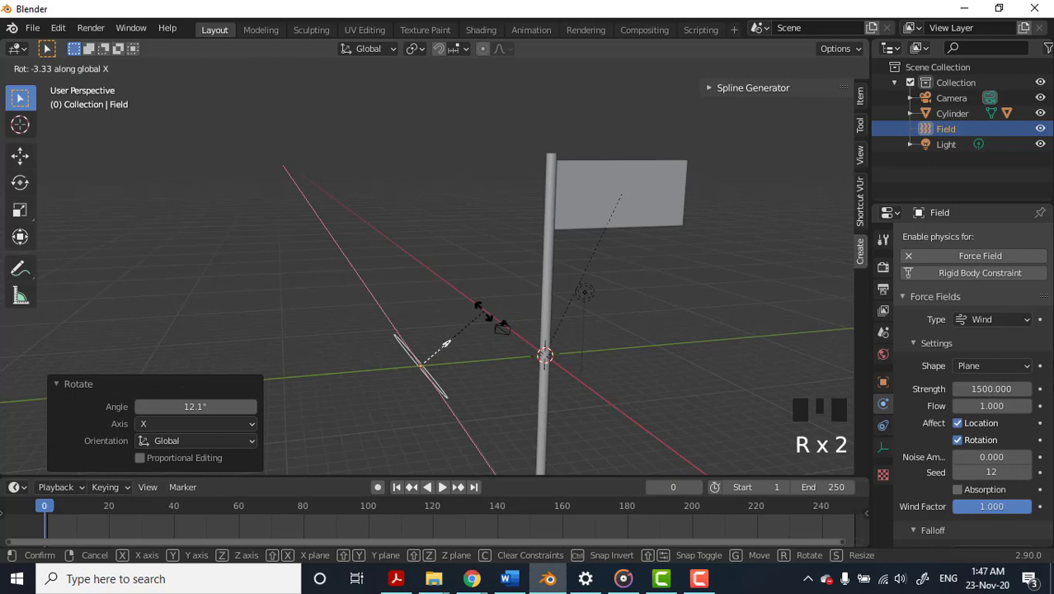
pyautogui.scroll(3)
pyautogui.press('n')
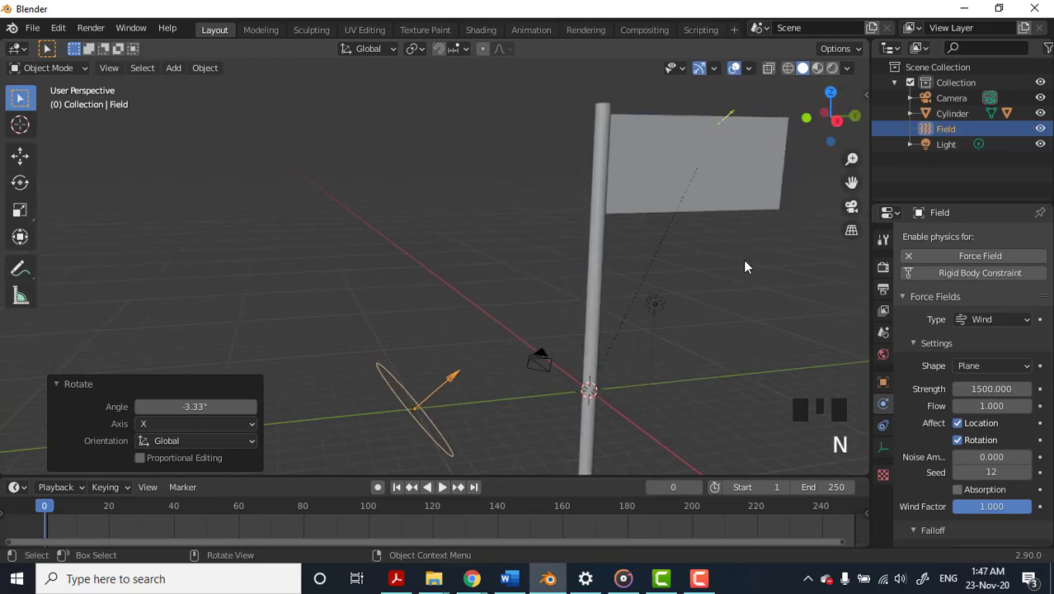
pyautogui.scroll(-3)
# Step: Select the flag plane and play the timeline so the cloth blows out from the pole, scrubbing to frame 28
pyautogui.click(643, 219)
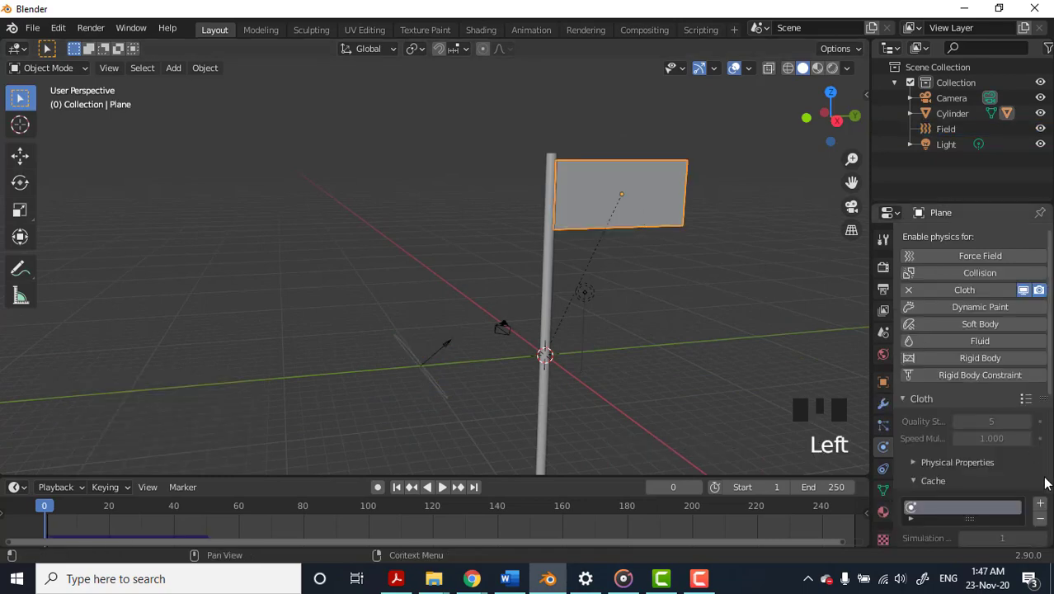
pyautogui.scroll(-3)
pyautogui.moveTo(921, 545); pyautogui.dragTo(1009, 508)
pyautogui.scroll(-3)
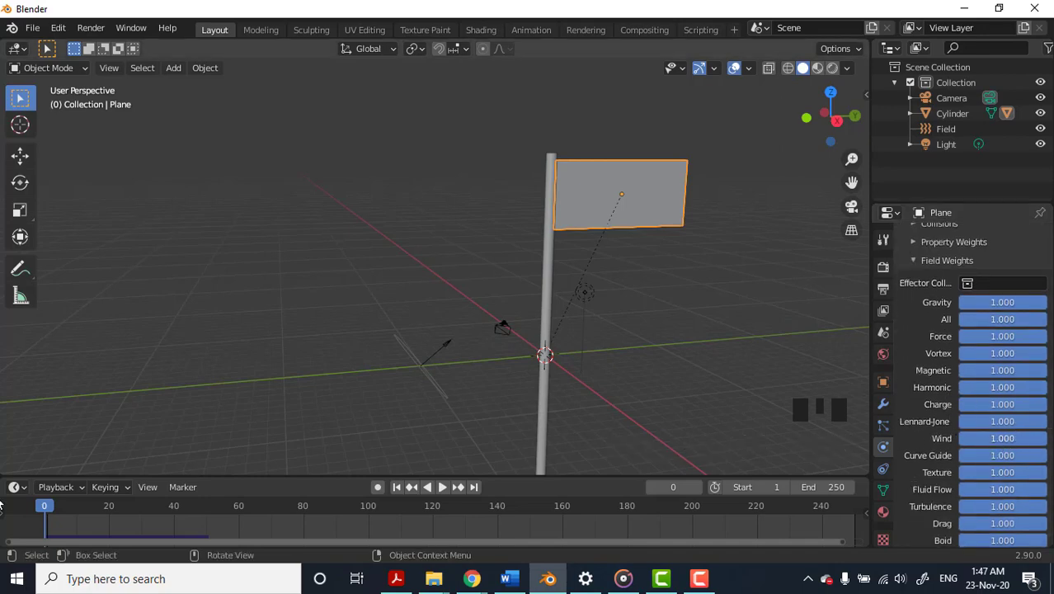
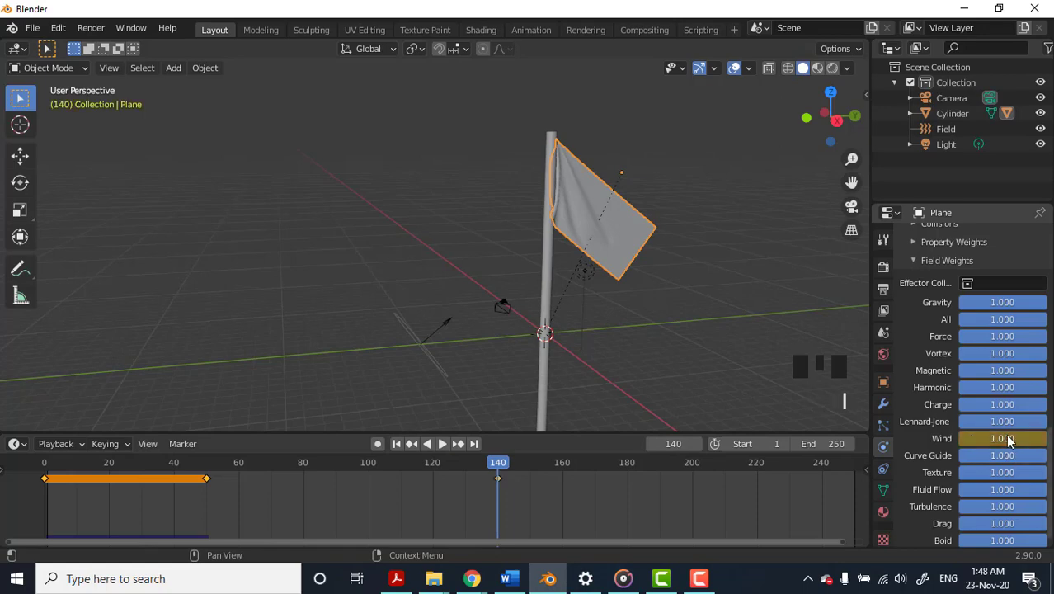
pyautogui.write('|')
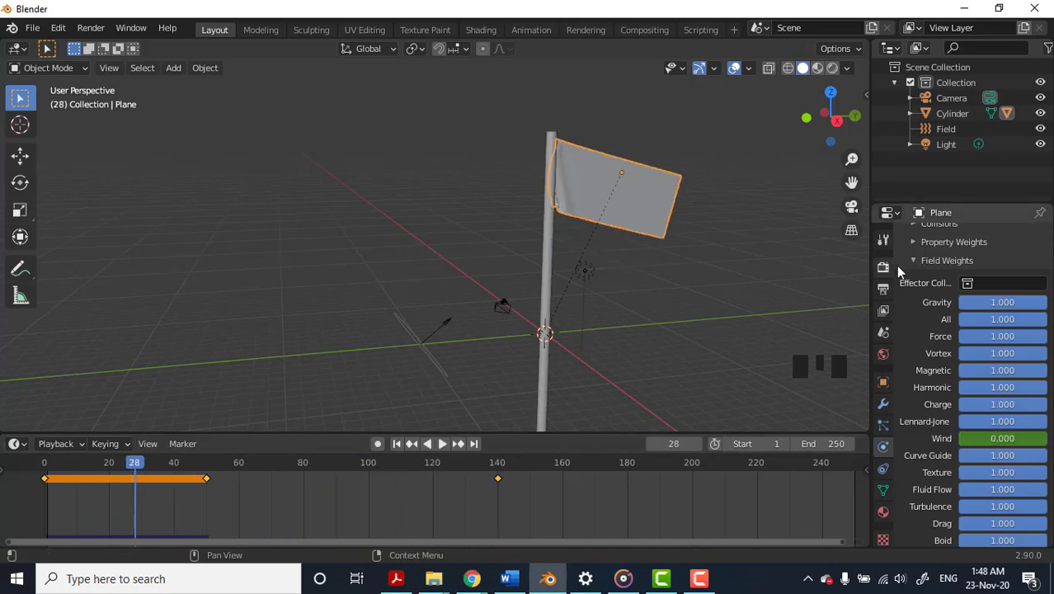
pyautogui.scroll(3)
pyautogui.scroll(-3)
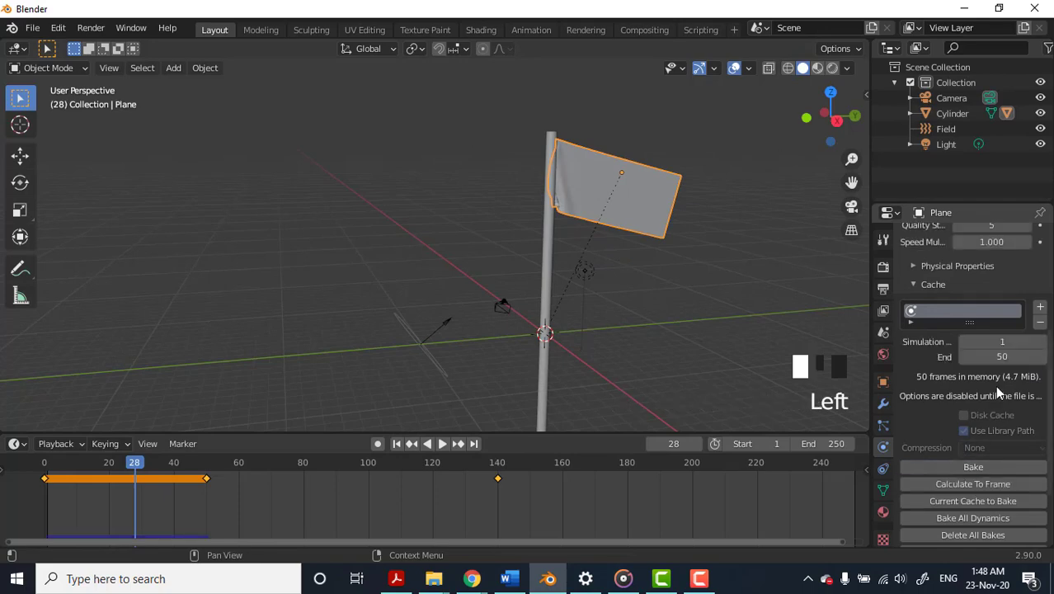
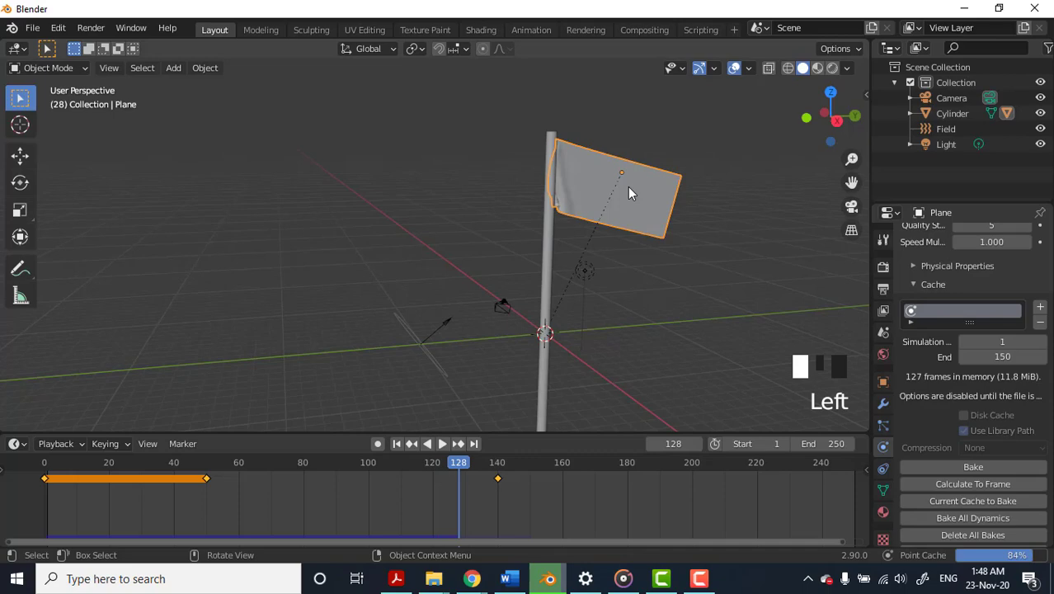
# Step: Play the timeline to frame 134 so the cloth cache fills and the flag streams sideways from the pole
pyautogui.moveTo(461, 489); pyautogui.dragTo(560, 494)
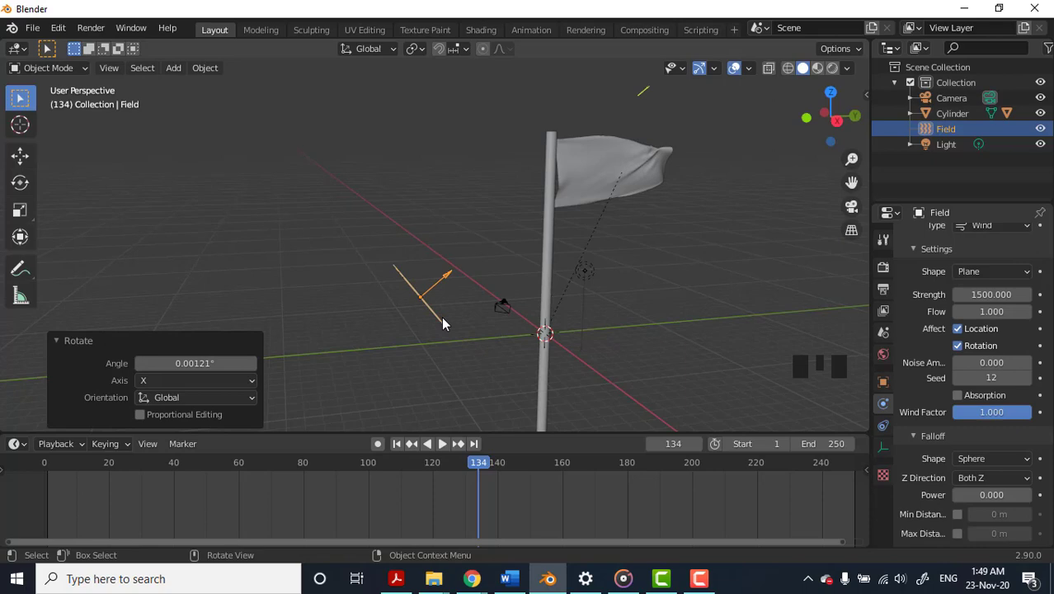
# Step: Rotate the wind field around X to face the flag, orbiting the view to check its aim
pyautogui.moveTo(450, 324); pyautogui.dragTo(411, 304)
pyautogui.press('r')
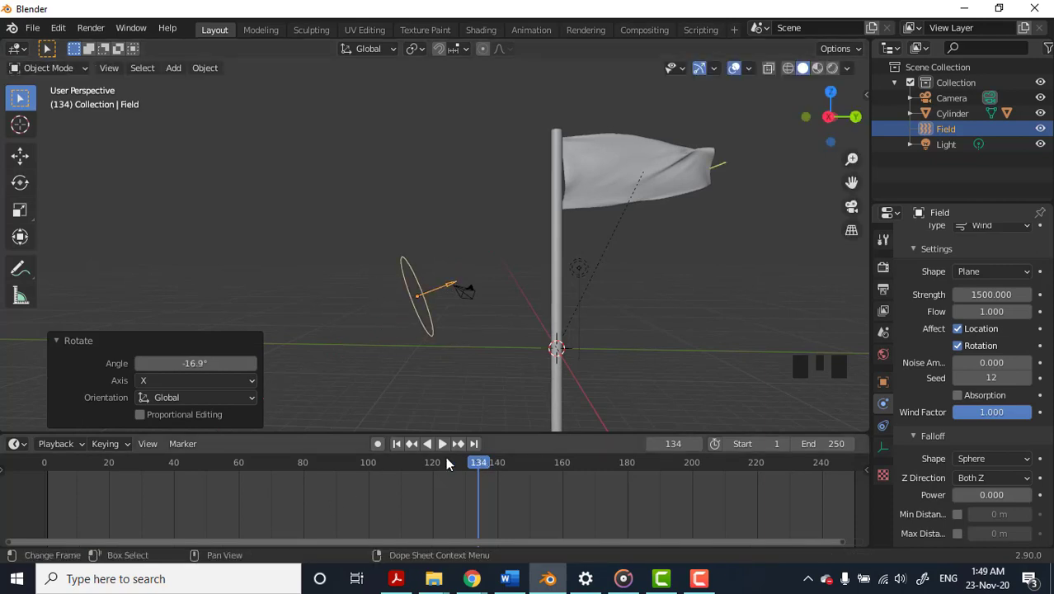
pyautogui.moveTo(726, 163); pyautogui.dragTo(996, 476)
pyautogui.scroll(-3)
pyautogui.moveTo(974, 421); pyautogui.dragTo(597, 324)
# Step: Orbit around the scene and replay the timeline to frame 159 to watch the flag ripple strongly
pyautogui.scroll(-3)
pyautogui.moveTo(600, 312); pyautogui.dragTo(434, 288)
pyautogui.moveTo(433, 287); pyautogui.dragTo(924, 380)
pyautogui.scroll(-3)
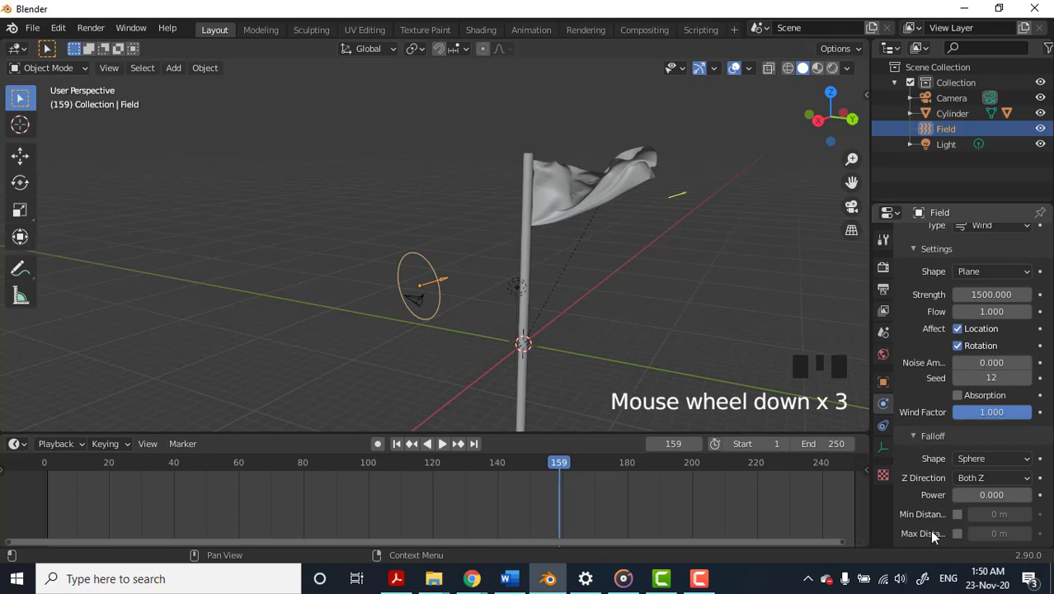
pyautogui.scroll(-3)
pyautogui.scroll(3)
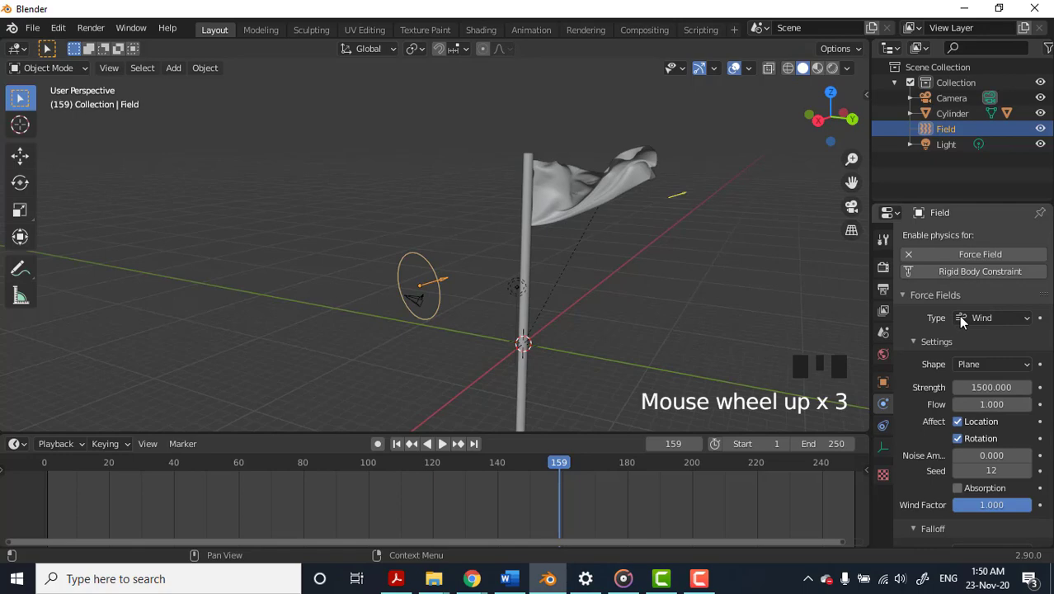
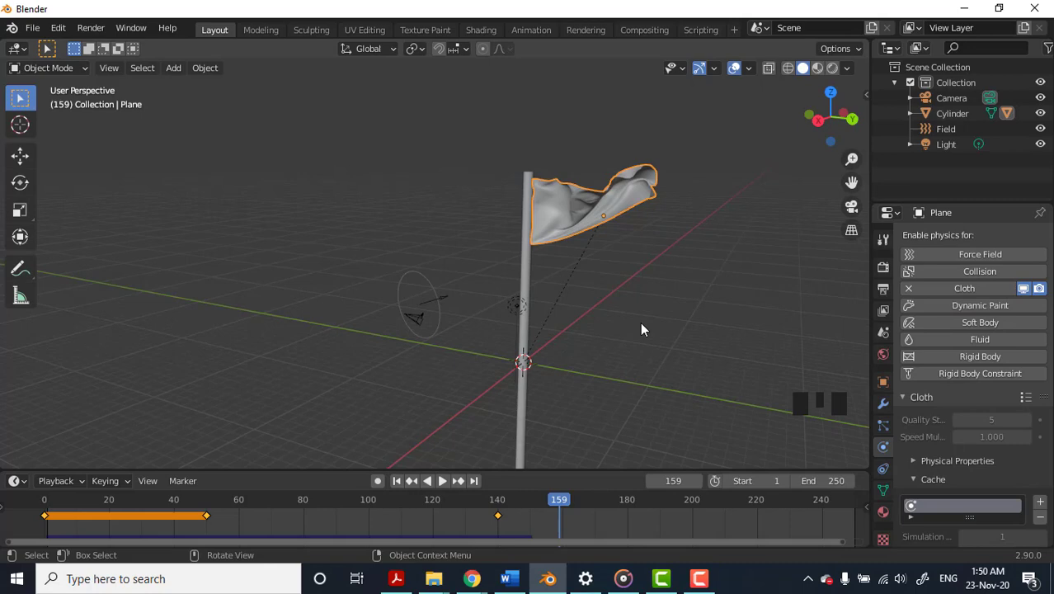
pyautogui.click(331, 265)
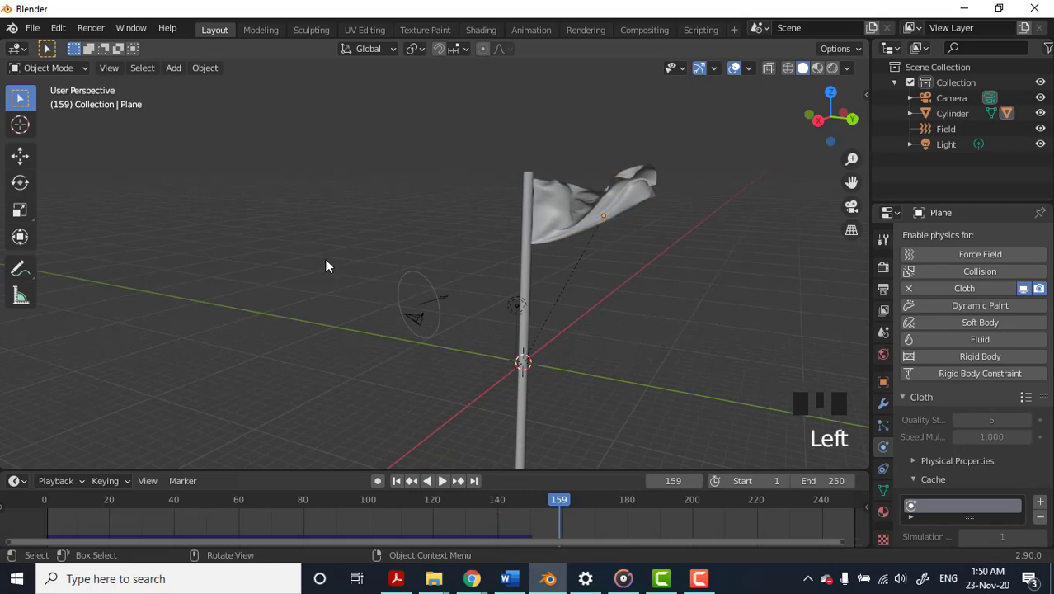
pyautogui.press('shift+a')
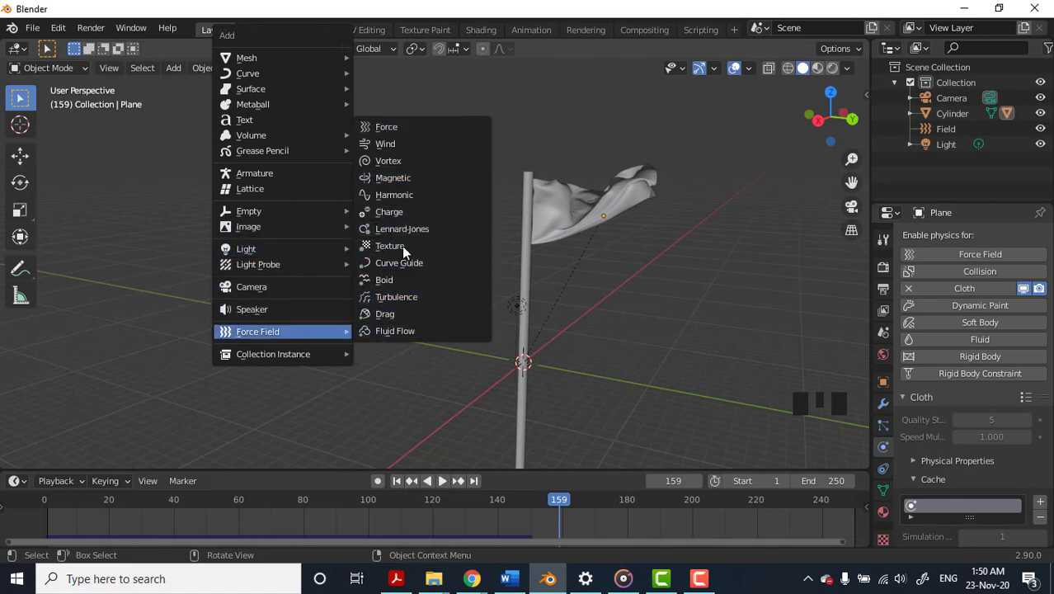
pyautogui.click(823, 280)
pyautogui.click(676, 275)
pyautogui.moveTo(690, 268); pyautogui.dragTo(481, 273)
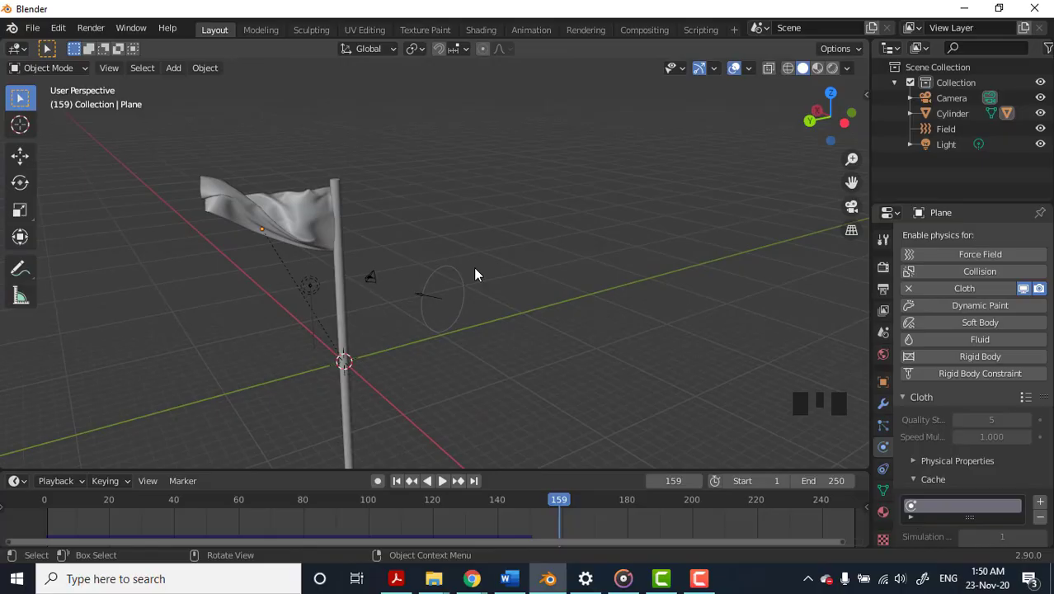